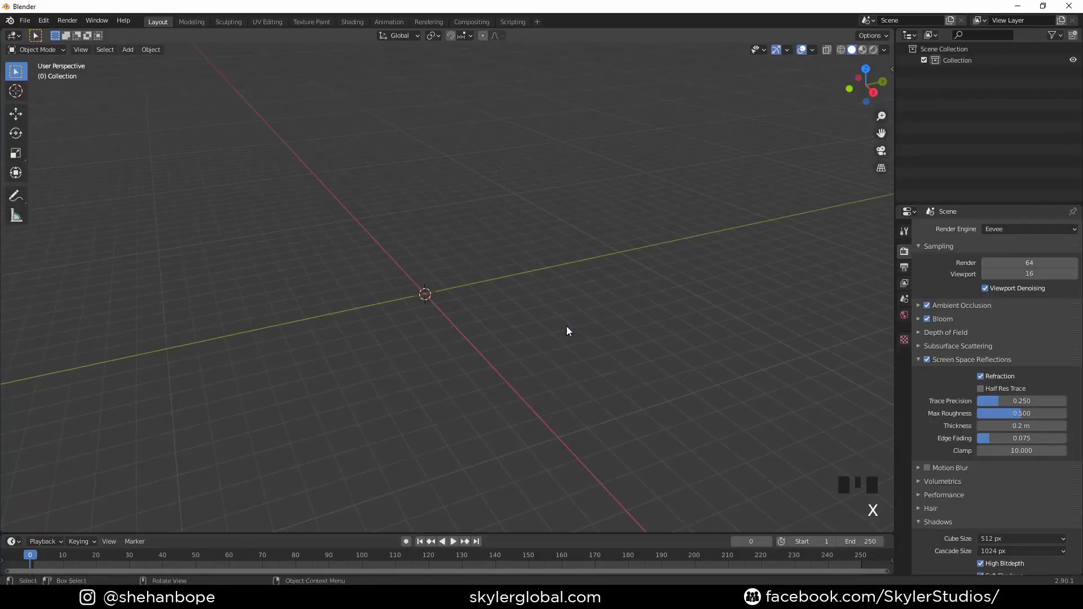
Step: Add a plane, scale it by 10 and enter Edit Mode to subdivide it into a dense grid
drag(415, 274, 436, 276)
key(shift+a)
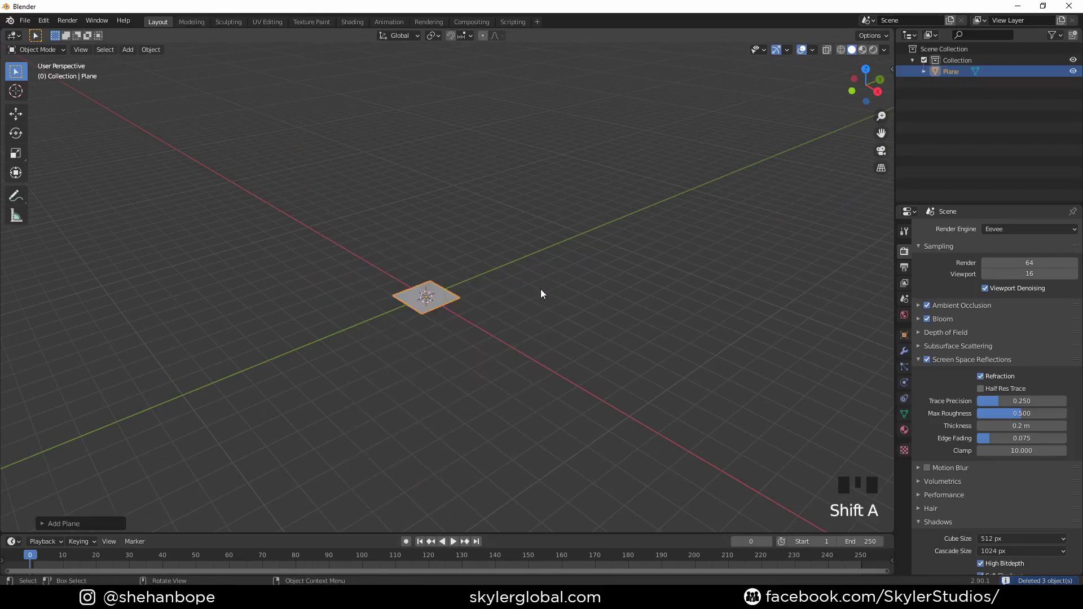
key(s)
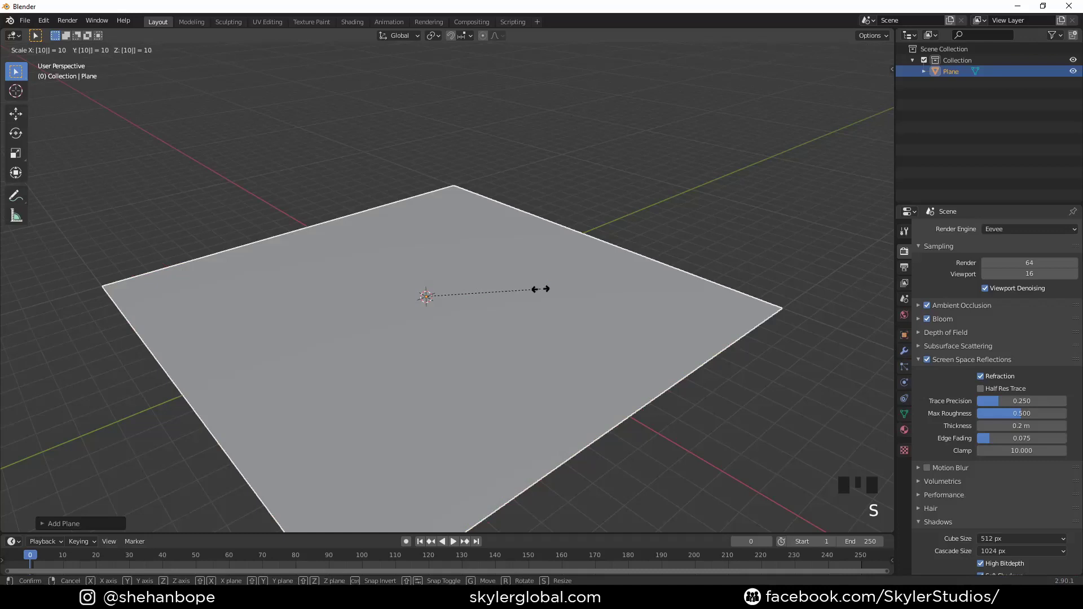
key(Tab)
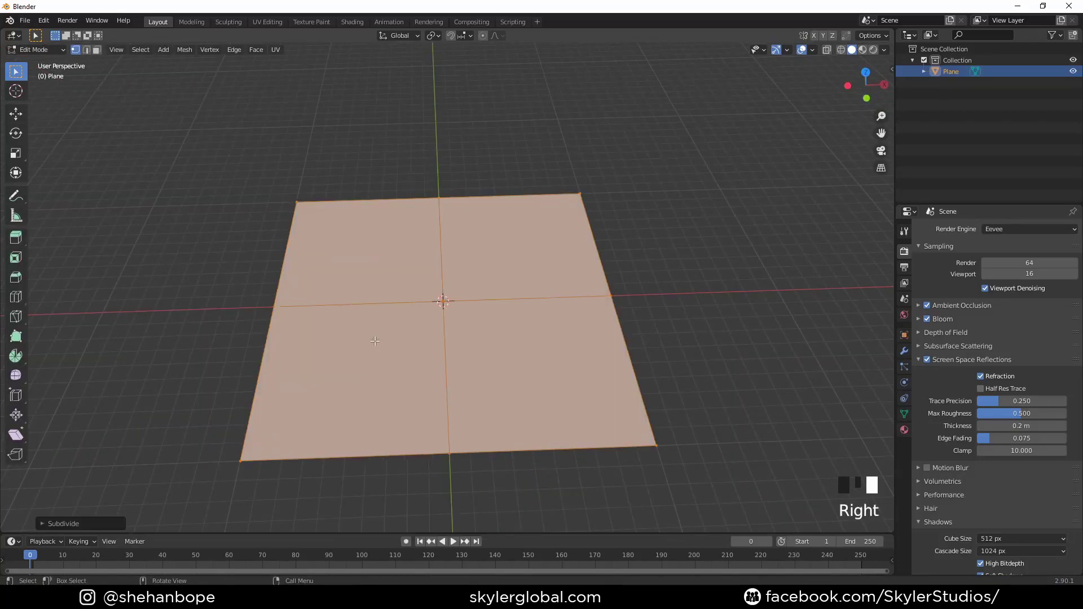
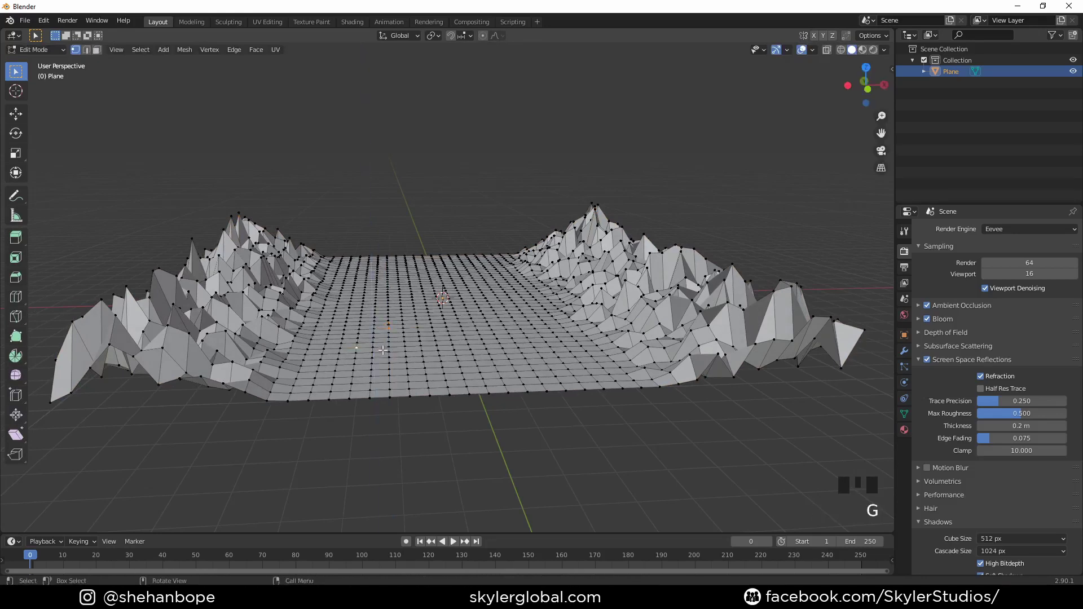
Step: Raise side vertices along Z with proportional editing (Random falloff) into jagged ridges
key(o)
key(g)
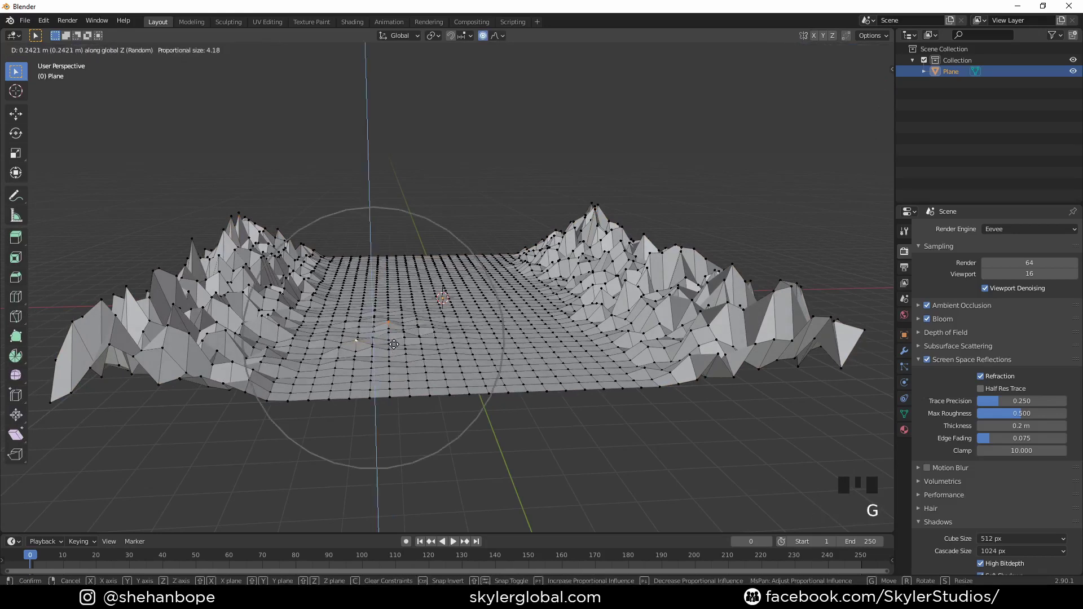
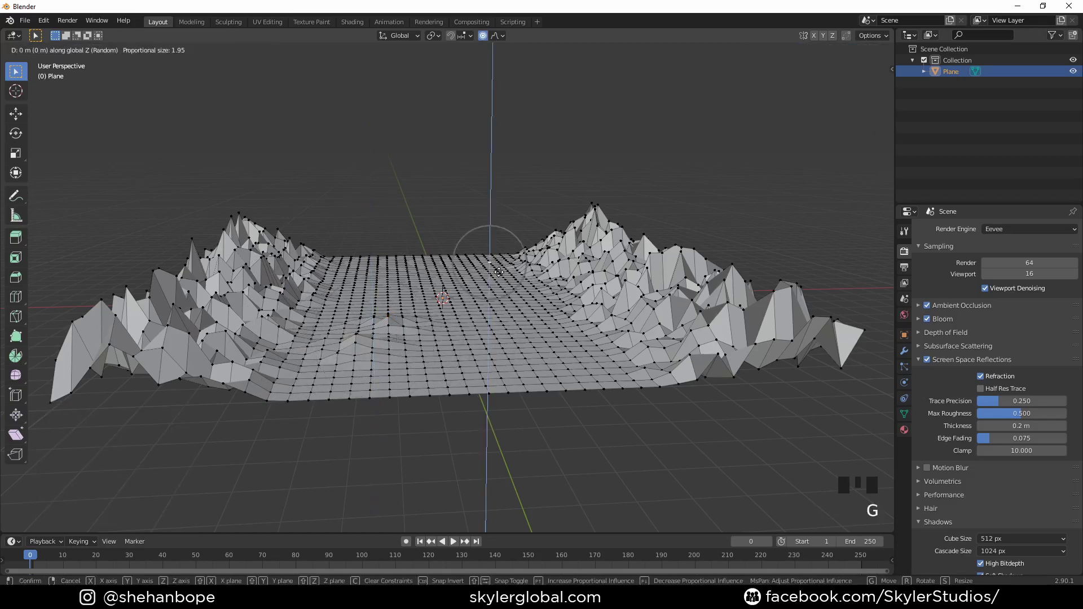
key(Tab)
drag(446, 271, 450, 285)
Step: Review the ridged terrain and flat valley from top view back in Object Mode
key(KP_7)
key(Tab)
key(Tab)
scroll(down, 3)
drag(449, 299, 493, 281)
key(shift+a)
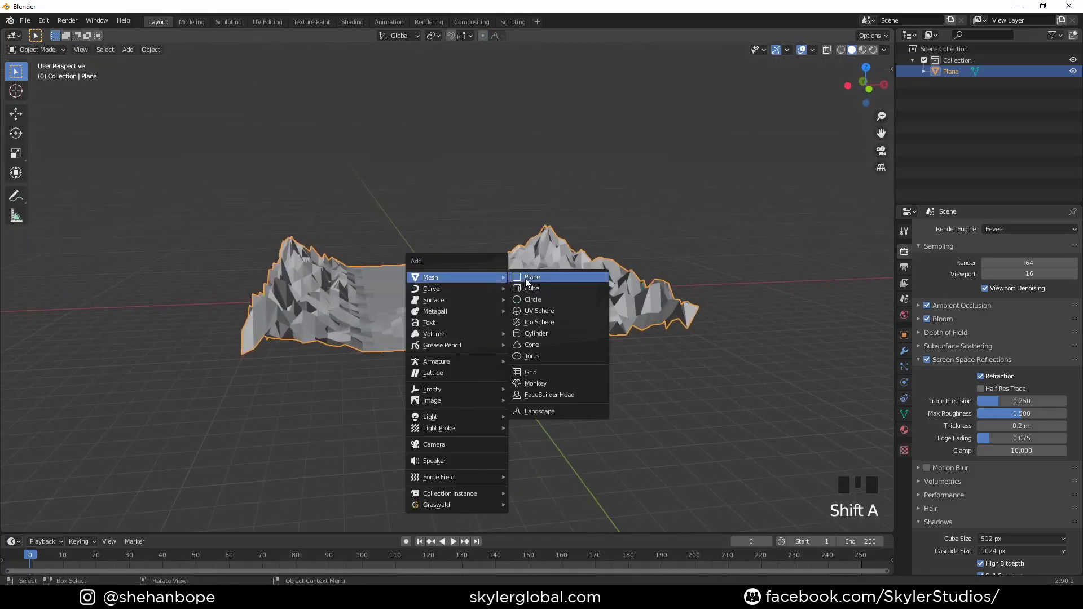
Step: Scale the new plane by 10 so it slices flat through the terrain
key(s)
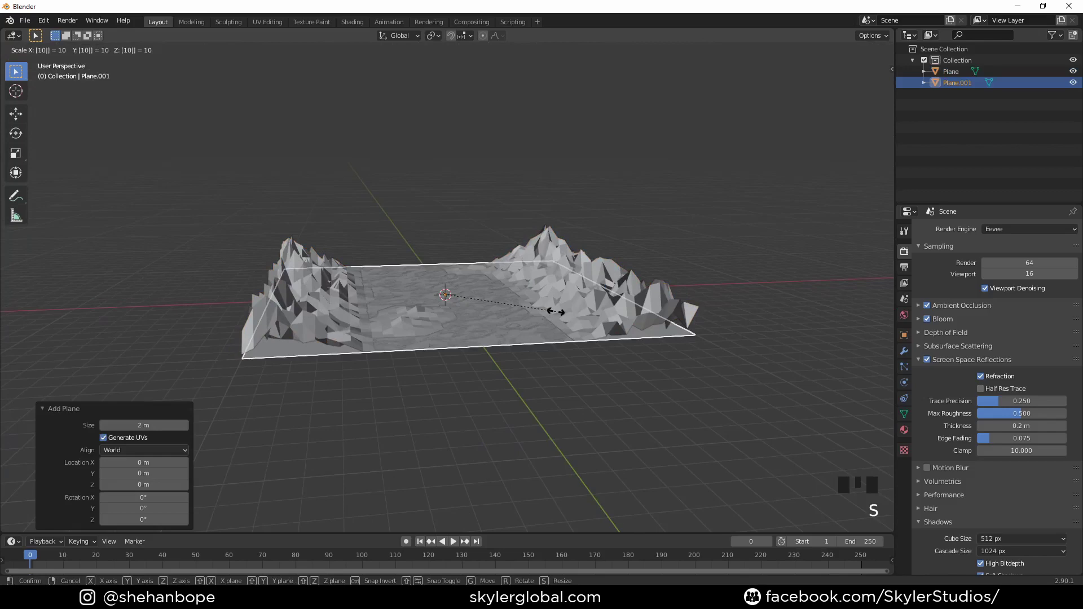
scroll(up, 3)
middle_click(525, 296)
scroll(up, 3)
drag(511, 366, 472, 208)
click(471, 208)
click(480, 328)
click(479, 334)
scroll(down, 3)
key(g)
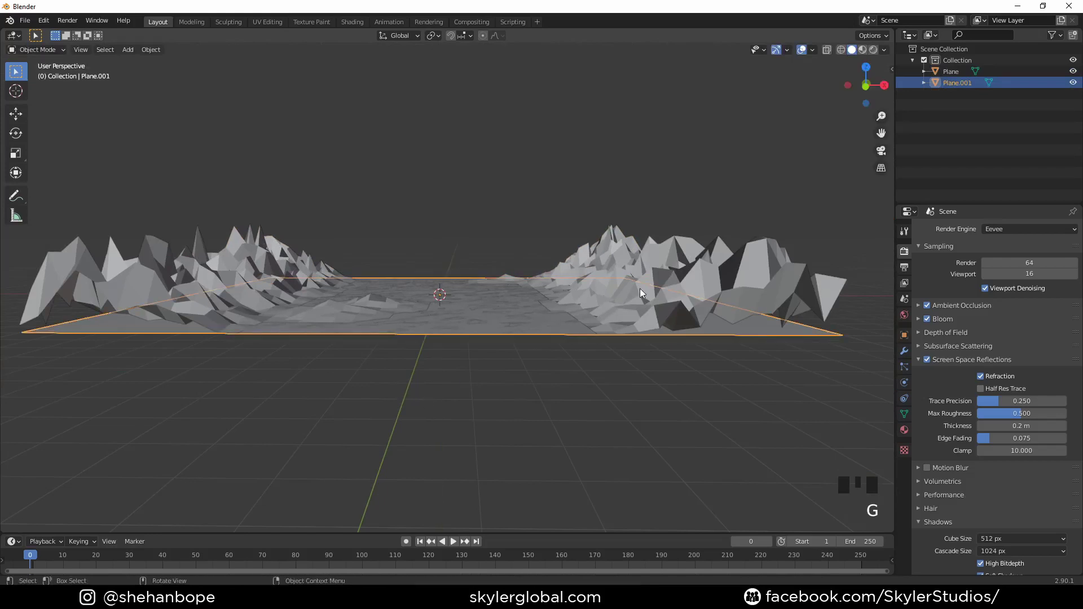
Step: Select the terrain and nudge it slightly down in Z so valley bumps poke through the plane
click(683, 219)
click(687, 265)
drag(705, 264, 692, 232)
key(g)
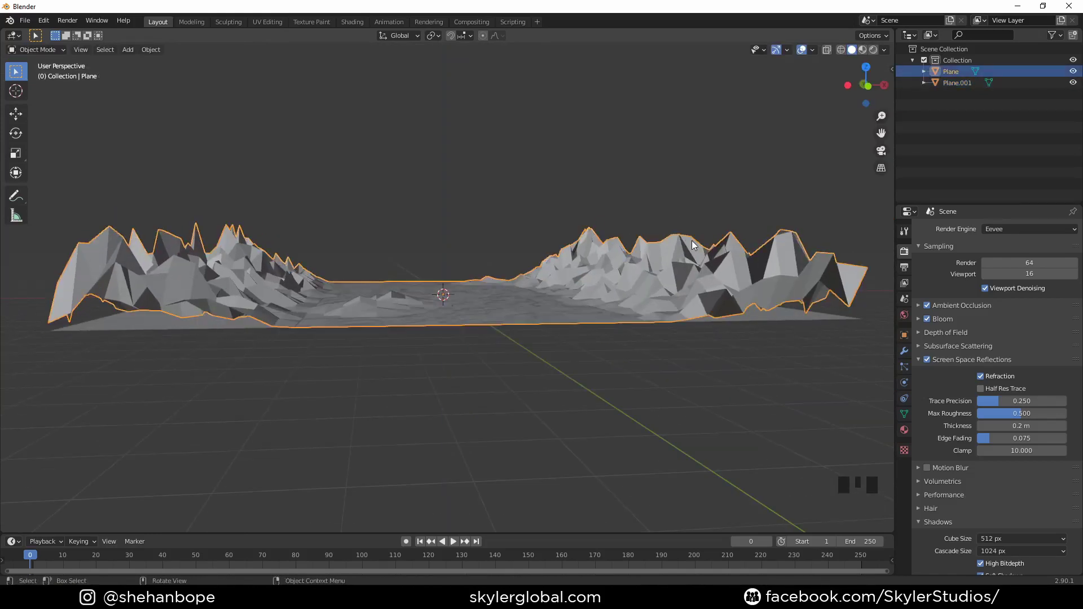
key(g)
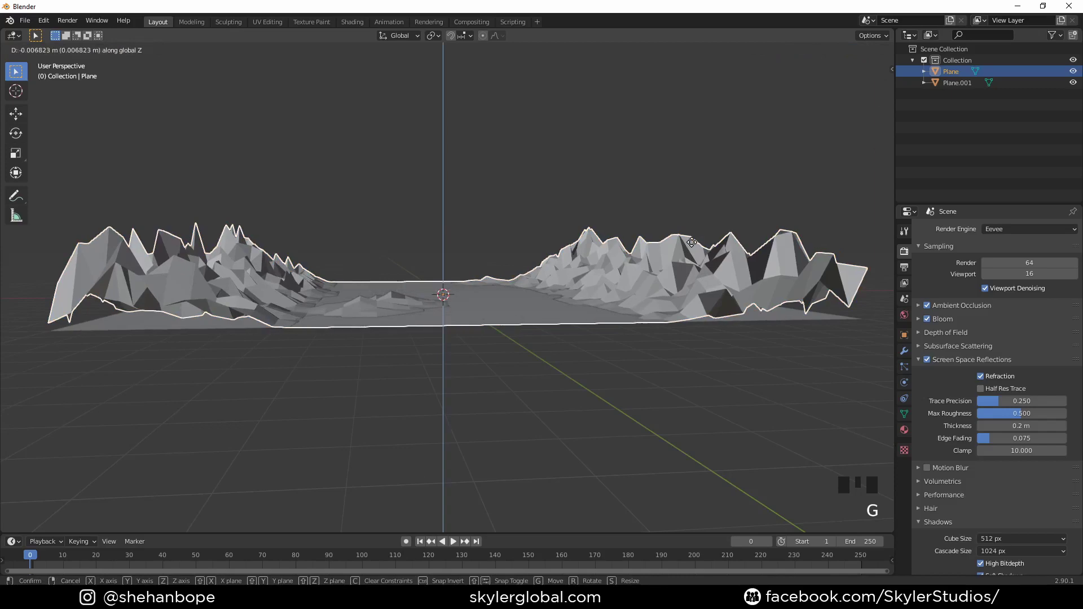
drag(481, 193, 463, 243)
scroll(up, 3)
scroll(down, 3)
key(KP_1)
scroll(up, 3)
scroll(down, 3)
drag(414, 242, 428, 301)
scroll(down, 3)
drag(432, 308, 397, 350)
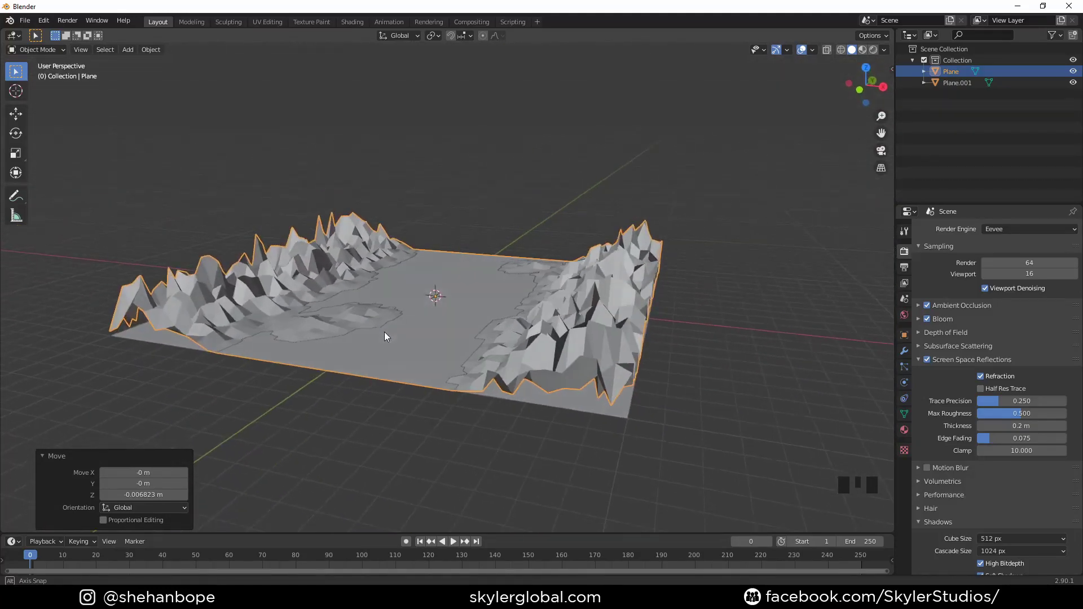
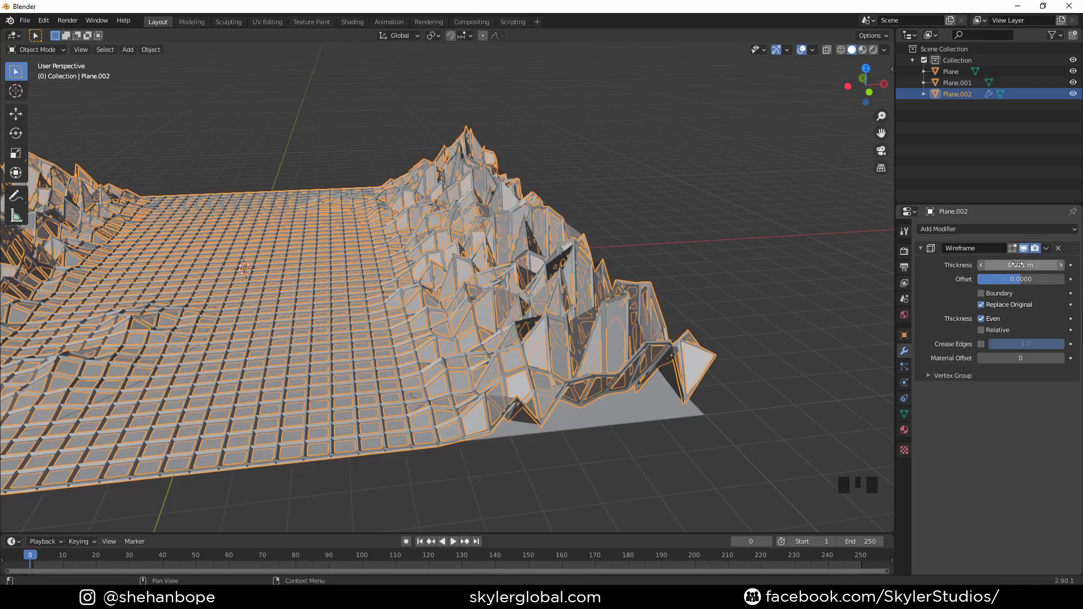
Step: Set up a Wireframe modifier on the duplicate copy Plane.002 in the modifier panel
drag(987, 269, 633, 263)
drag(634, 262, 634, 289)
scroll(up, 3)
drag(631, 312, 1053, 255)
drag(1053, 255, 589, 235)
drag(588, 235, 606, 293)
scroll(up, 3)
scroll(down, 3)
drag(588, 320, 956, 75)
Step: Add a Boolean on the terrain targeting the wireframe copy, set to Union
click(956, 75)
drag(962, 229, 963, 297)
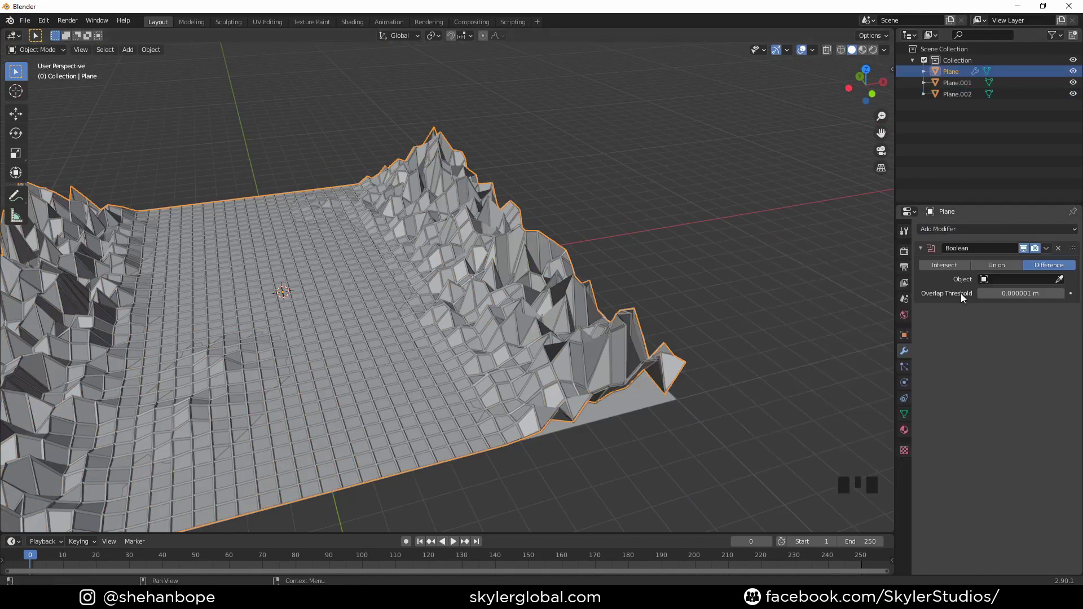
drag(662, 285, 659, 298)
scroll(up, 3)
drag(727, 308, 1007, 272)
click(1007, 273)
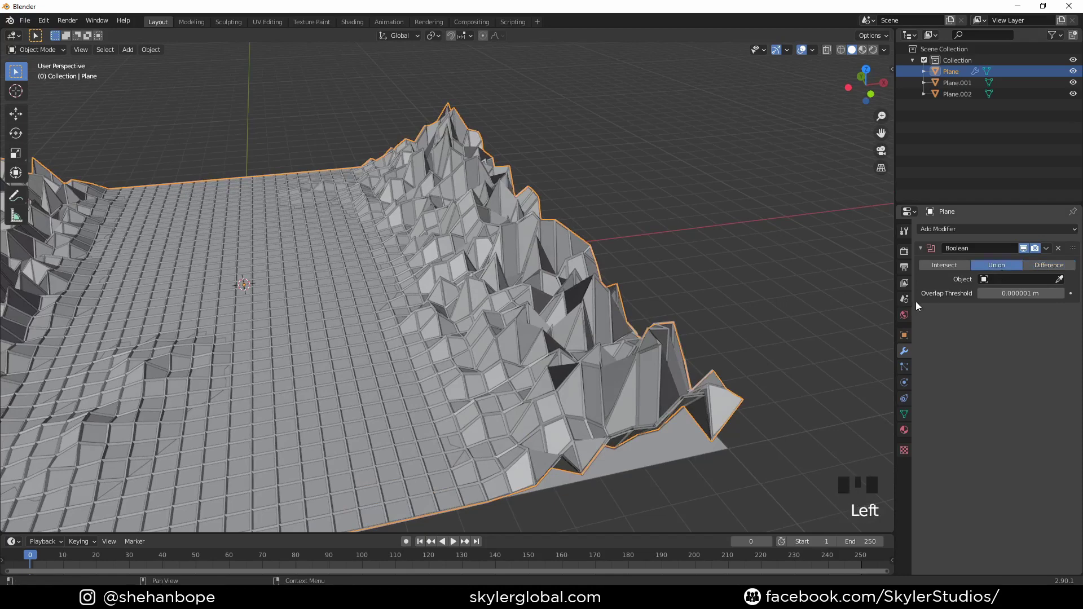
Step: Hide the wireframe copy, check the blocky tiled surface and apply the Boolean permanently
click(1077, 98)
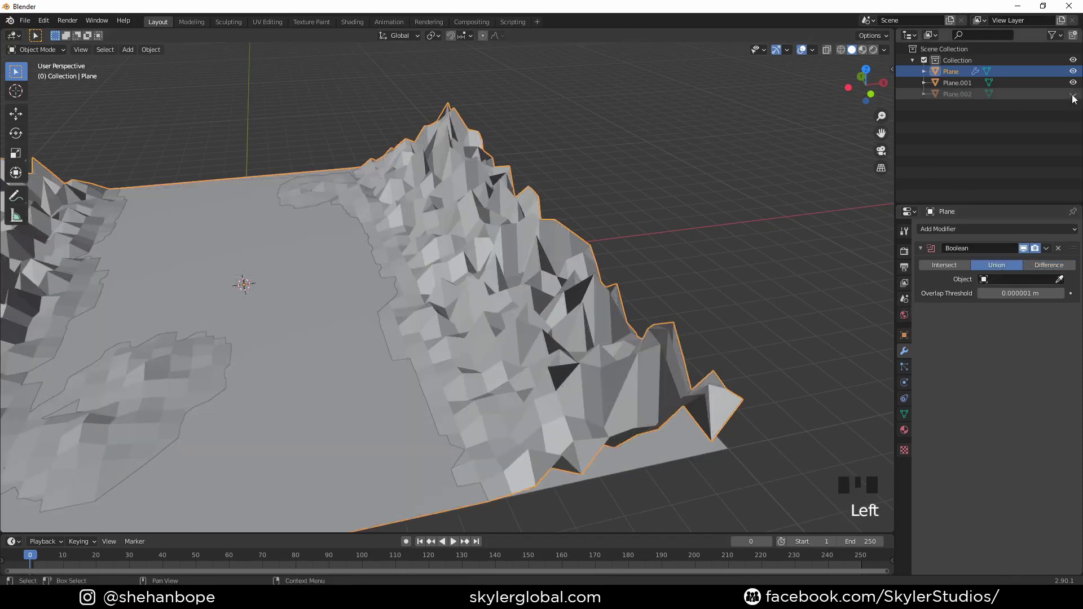
click(1077, 98)
drag(1039, 283, 647, 299)
middle_click(647, 299)
click(1074, 96)
drag(842, 199, 840, 199)
drag(684, 215, 654, 255)
scroll(down, 3)
drag(665, 251, 1050, 252)
drag(1049, 252, 1074, 100)
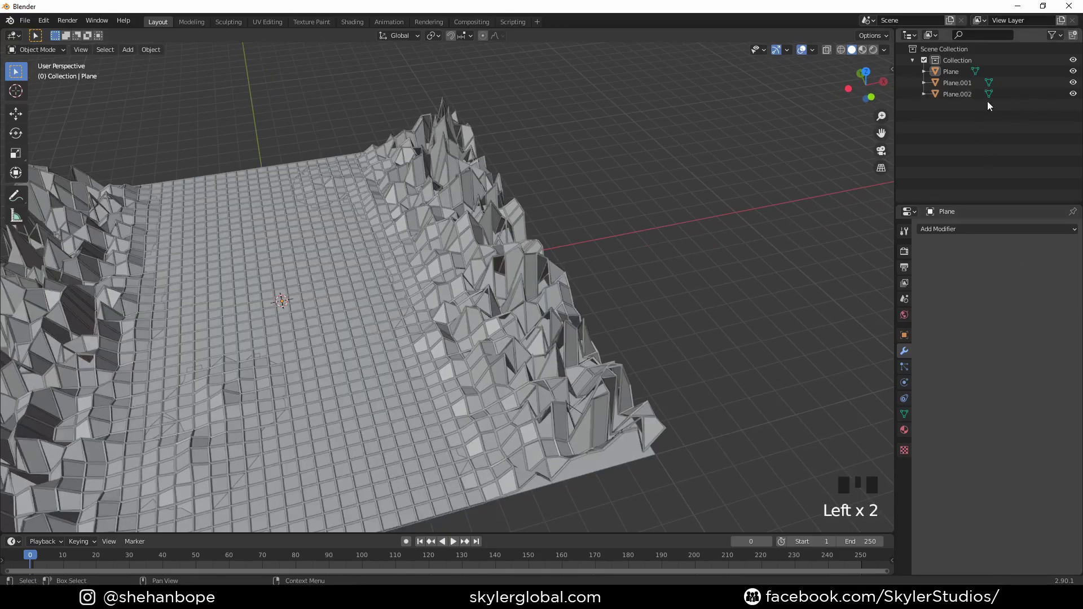
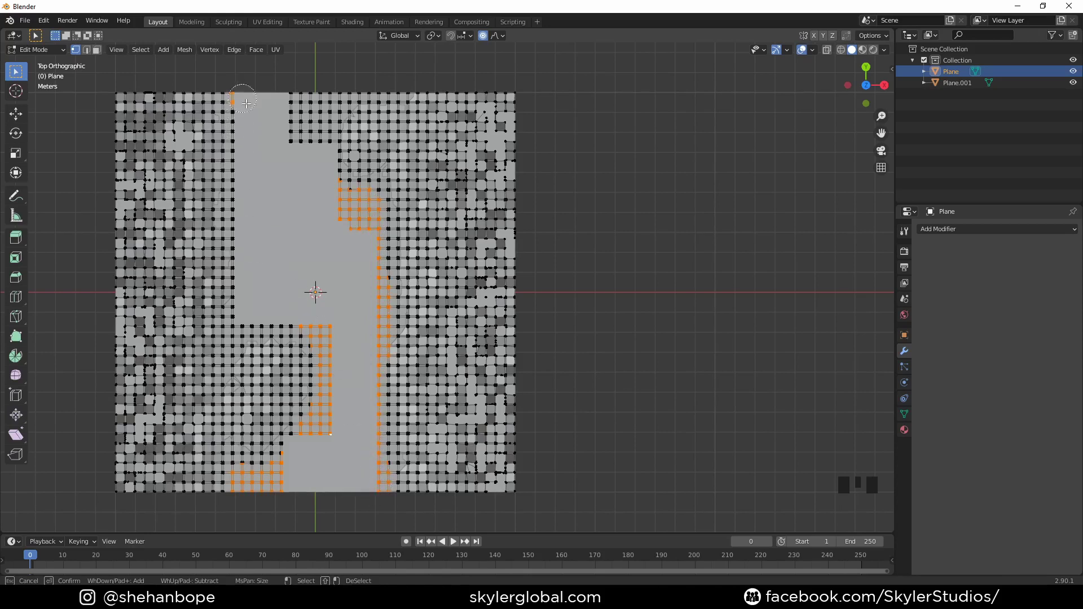
Step: Circle-select the tiled faces in the central valley and delete them as faces
key(c)
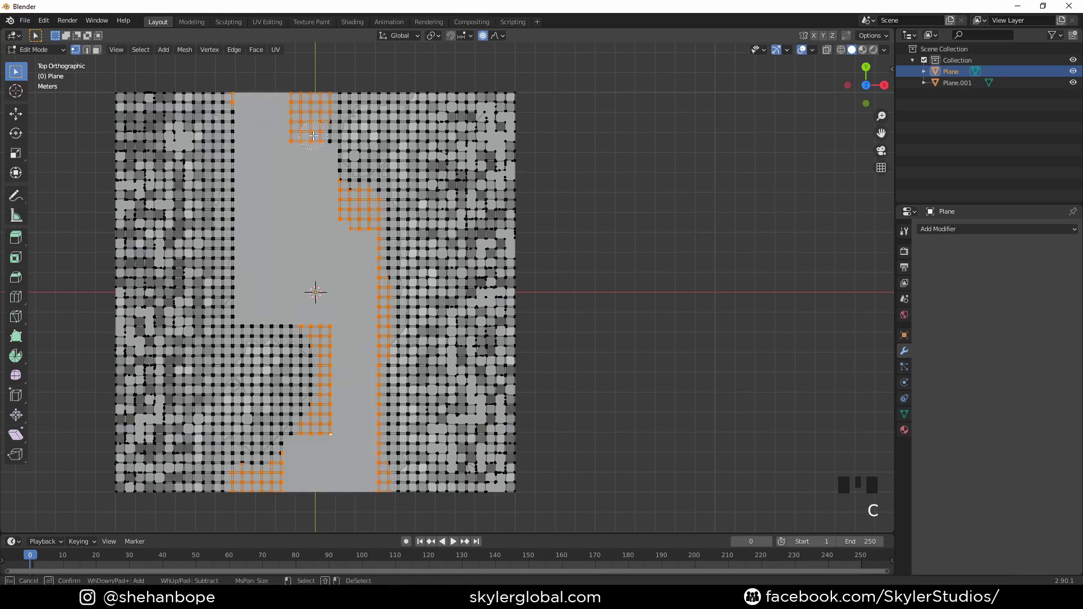
key(x)
key(Tab)
drag(306, 225, 347, 182)
key(alt+z)
key(alt+z)
Step: Delete the remaining stray valley tiles from top view, leaving a clean path, and return to Object Mode
click(346, 130)
drag(309, 173, 289, 307)
scroll(up, 3)
scroll(down, 3)
drag(415, 376, 429, 173)
click(429, 173)
key(KP_7)
click(360, 487)
middle_click(358, 492)
key(KP_7)
key(shift+a)
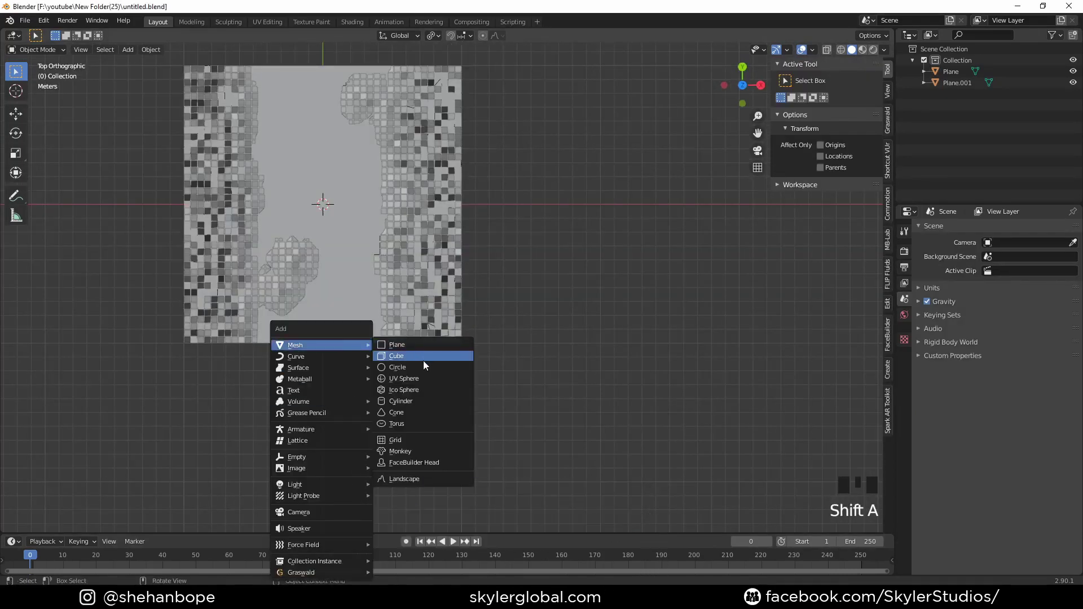
Step: Add a cube, move it to the valley's edge and stretch it in Z into a tall segmented pillar
scroll(up, 3)
drag(330, 252, 429, 314)
scroll(up, 3)
scroll(down, 3)
key(Tab)
key(g)
key(g)
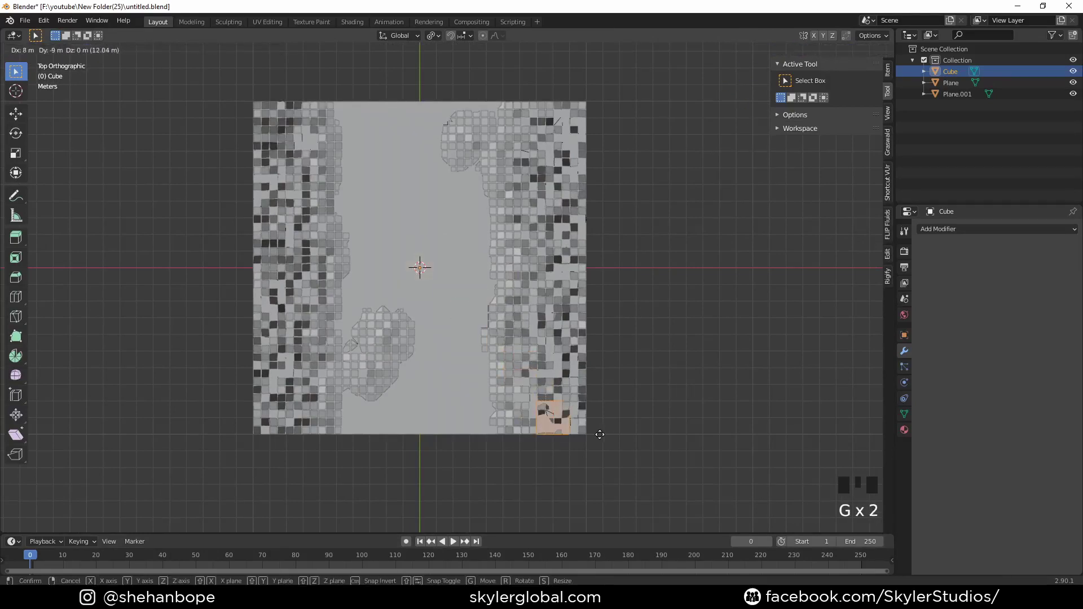
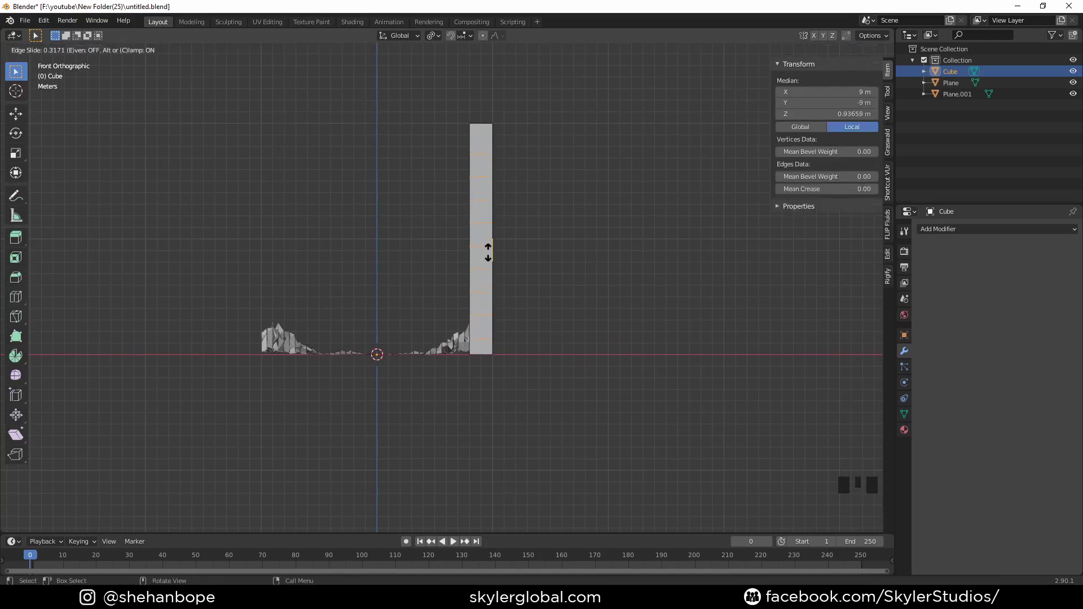
scroll(up, 3)
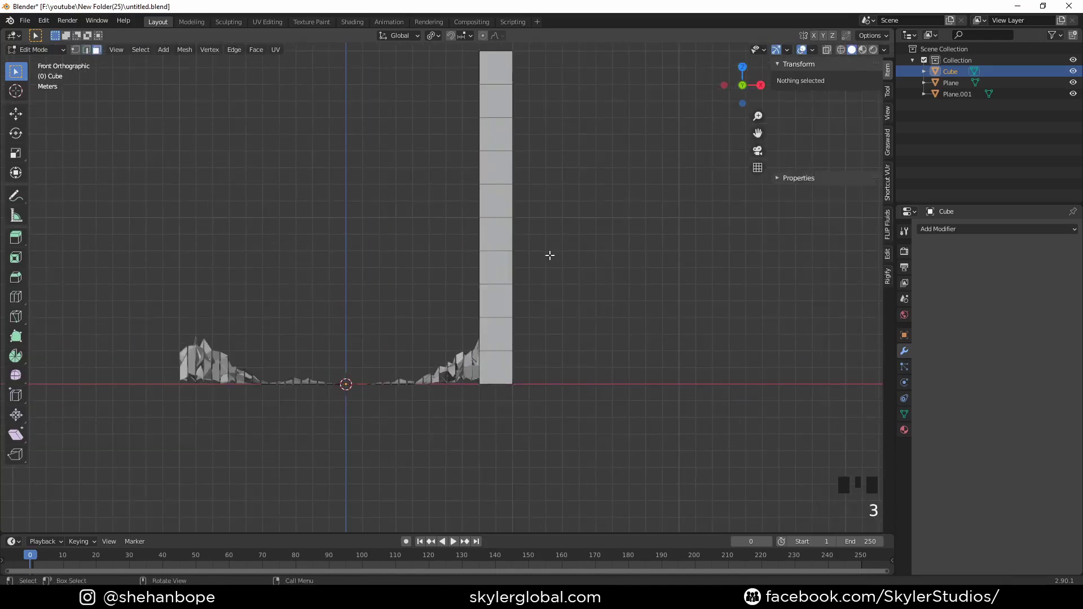
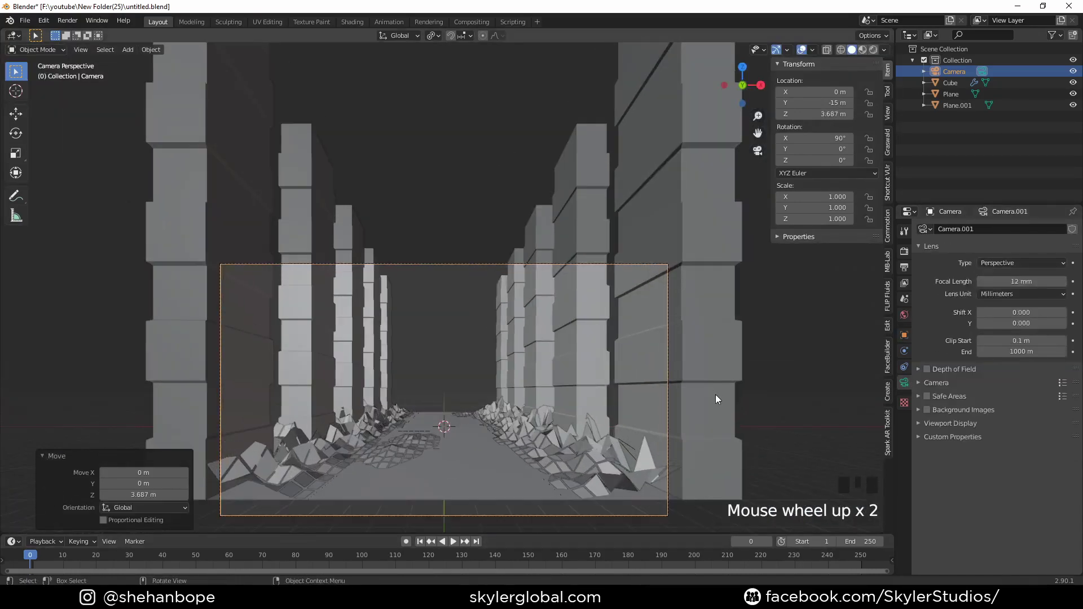
Step: Raise the camera slightly in Z so it frames both pillar rows receding down the corridor
key(g)
scroll(down, 3)
drag(614, 406, 651, 297)
click(651, 296)
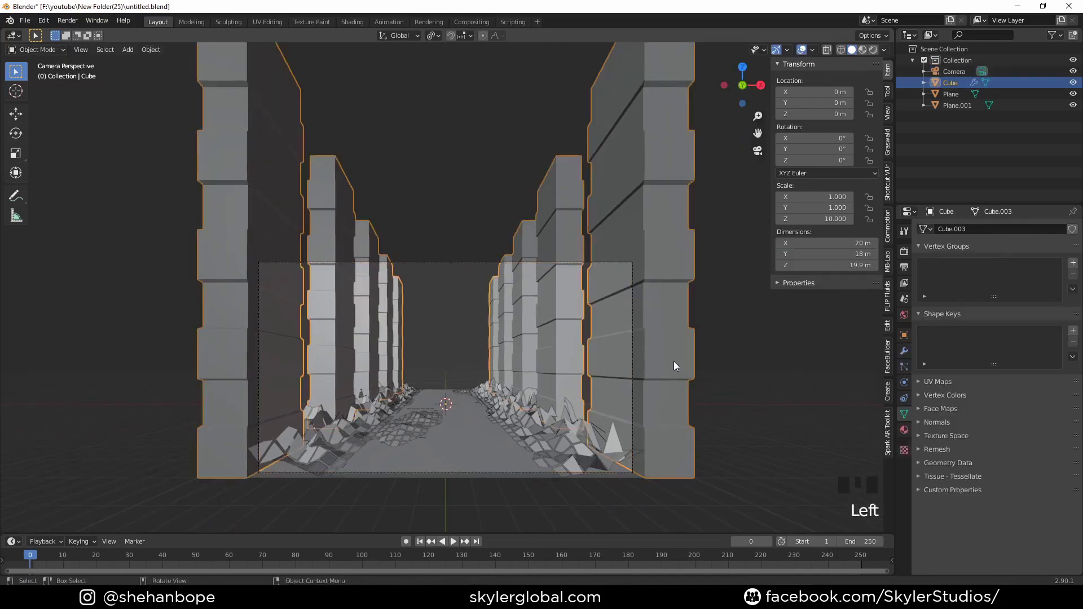
Step: In Edit Mode tilt the pillars outward, reposition them and stretch them along their length
key(Tab)
key(r)
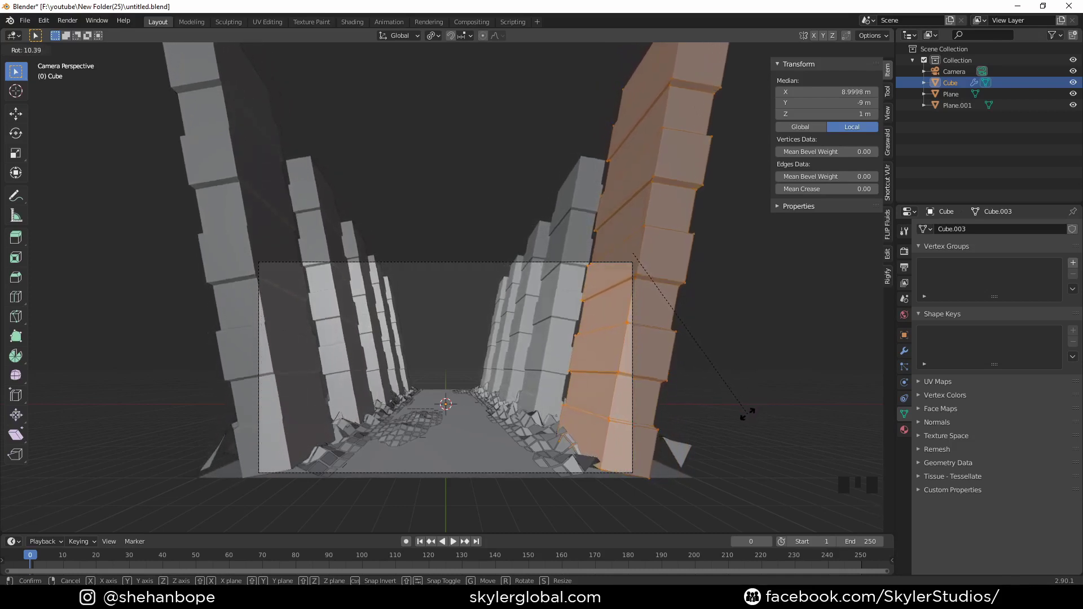
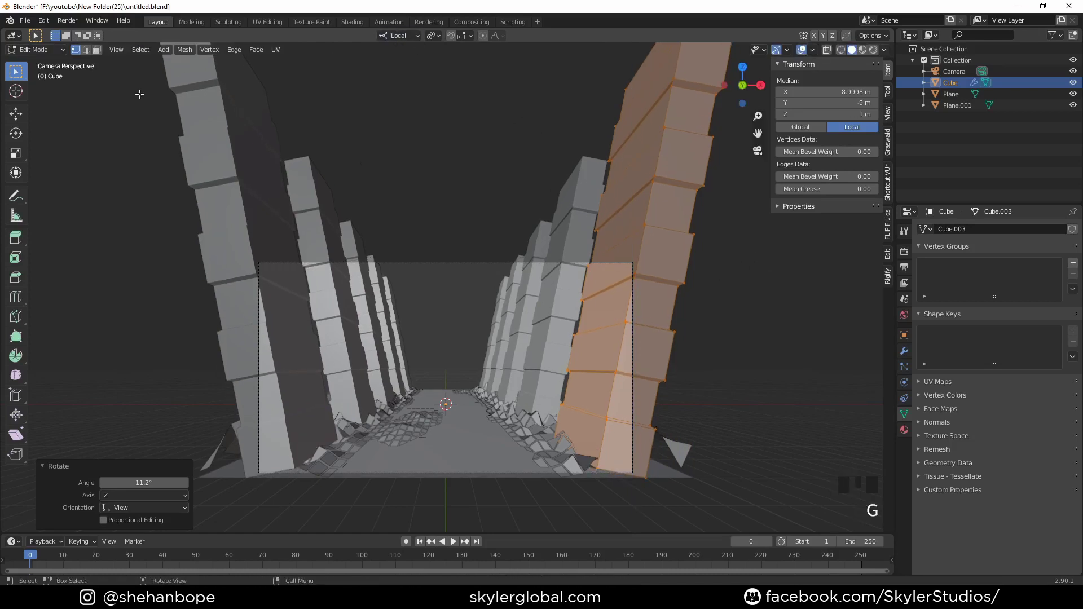
key(g)
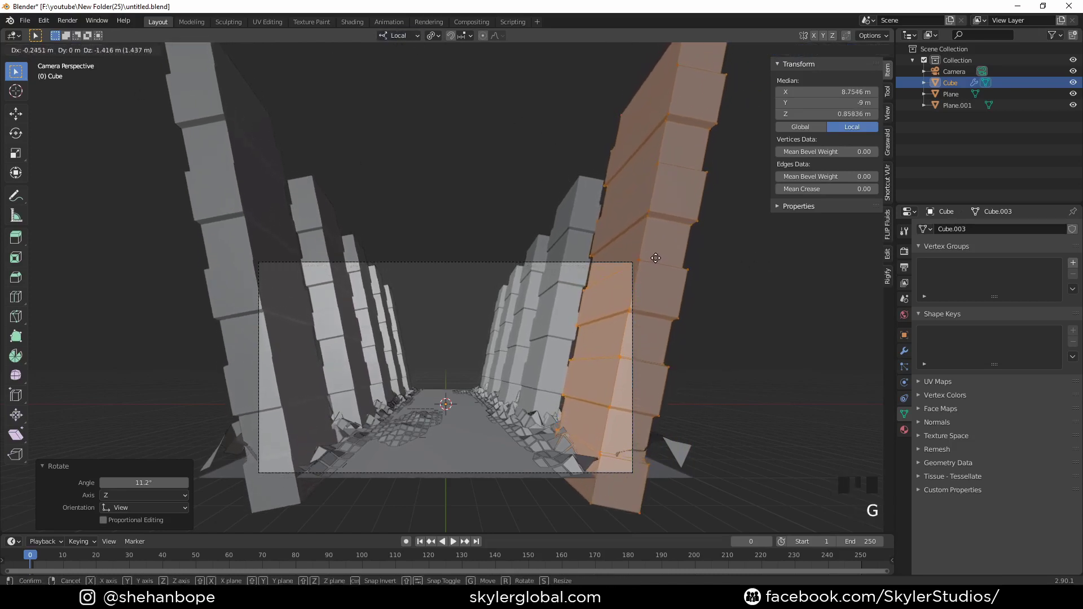
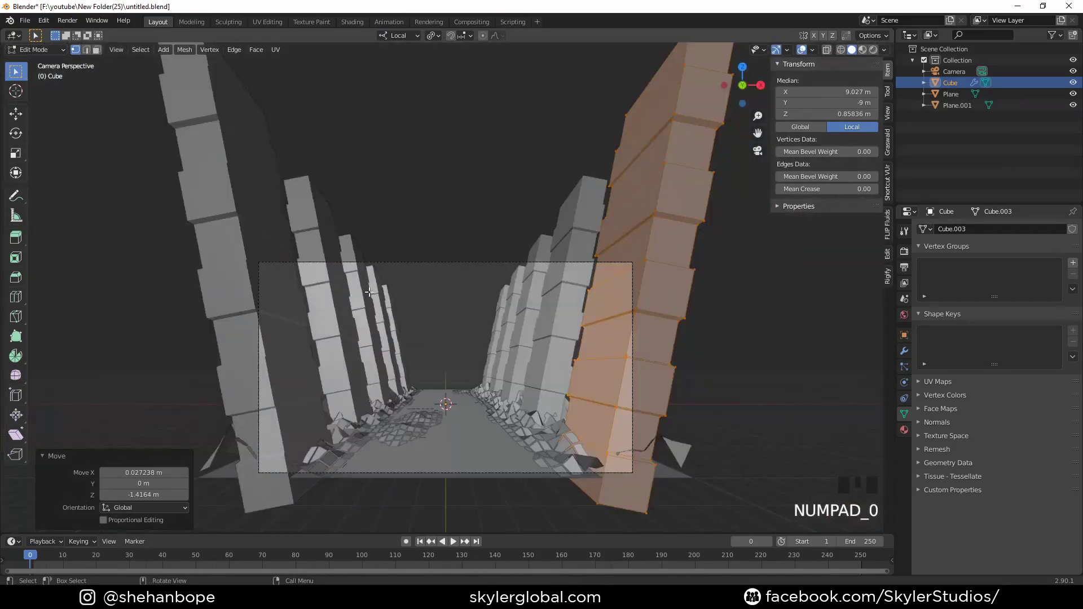
key(s)
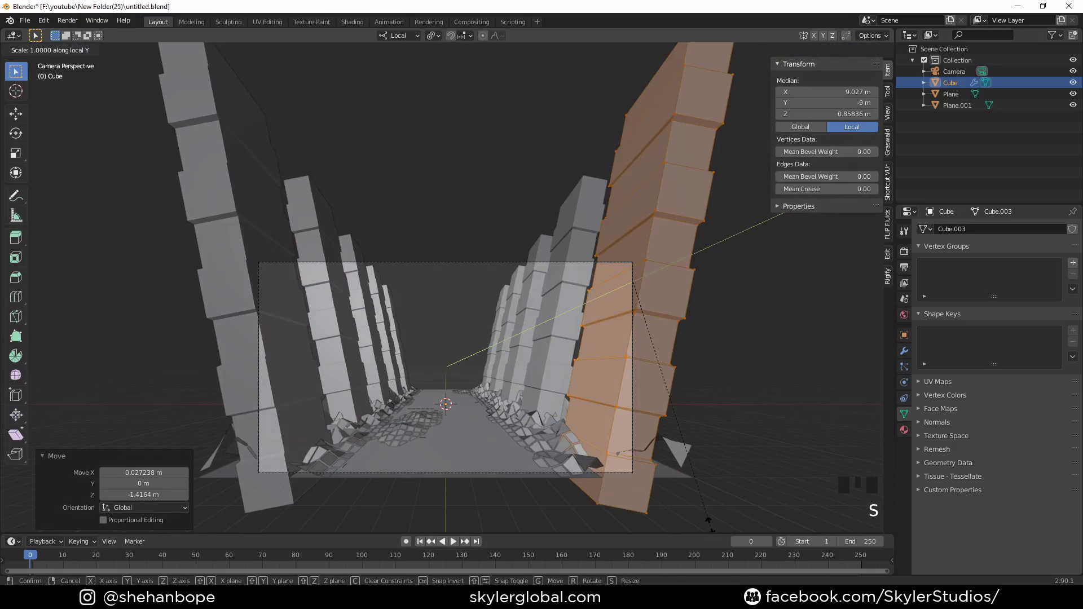
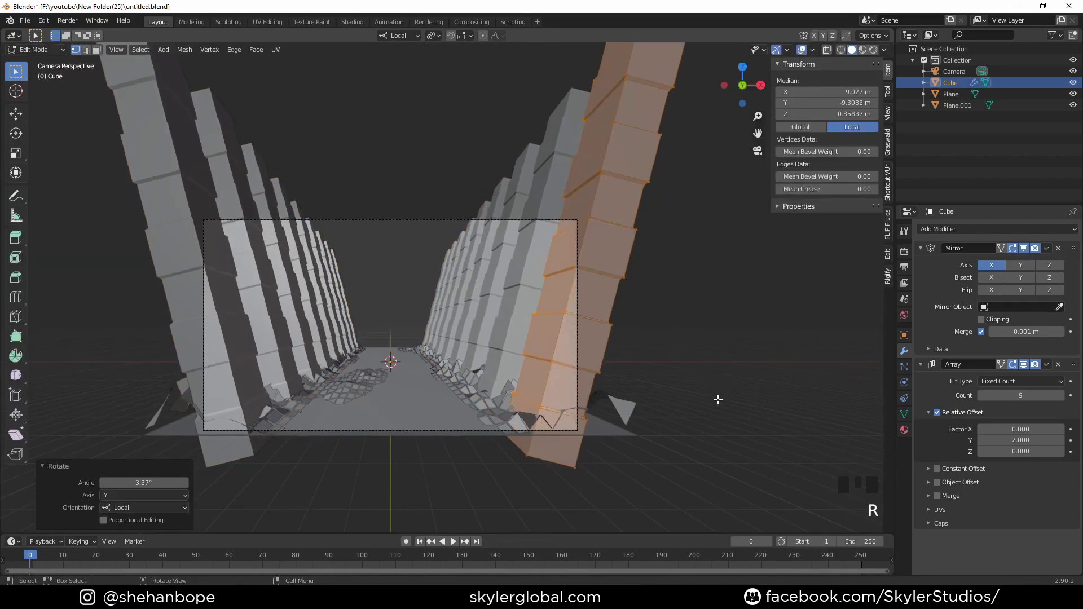
Step: Shift the pillars outward on local X and duplicate the front right pillar with Shift+D
key(g)
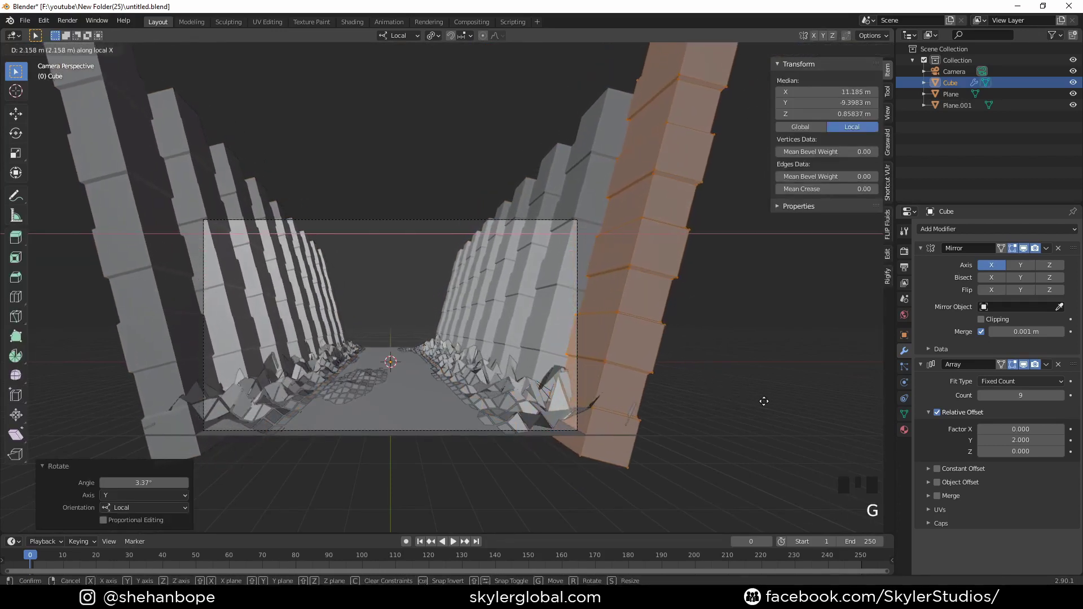
key(shift+d)
scroll(down, 3)
key(p)
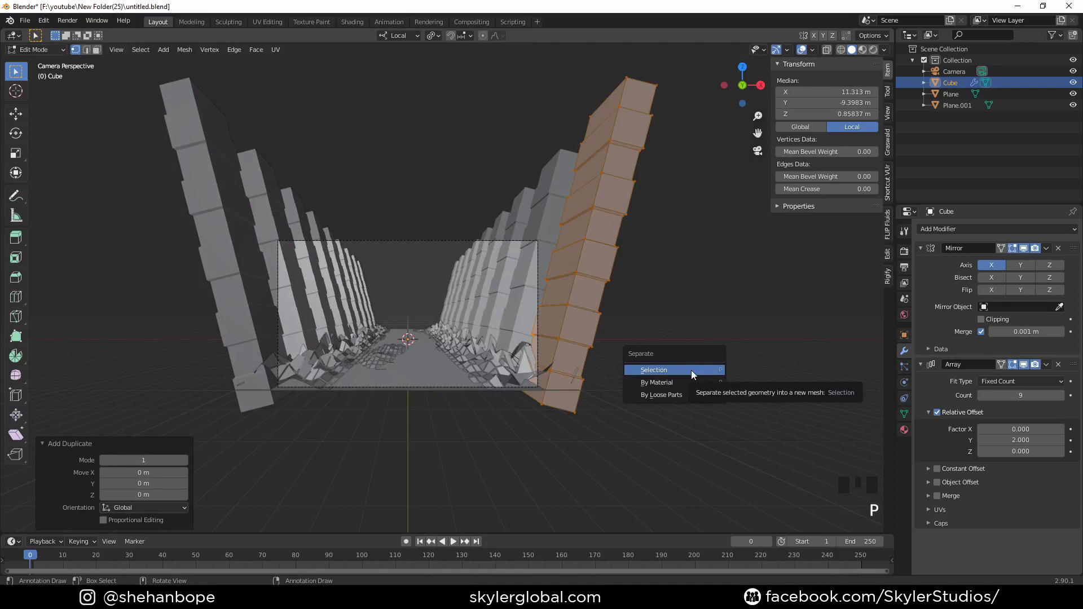
Step: Separate the duplicated pillars into their own object Cube.001 and switch to editing it
key(Tab)
click(604, 249)
key(g)
key(Tab)
key(a)
Step: Raise and rotate the new pillars across the corridor, check through the camera, and shrink the terrain faces slightly
key(g)
key(r)
key(r)
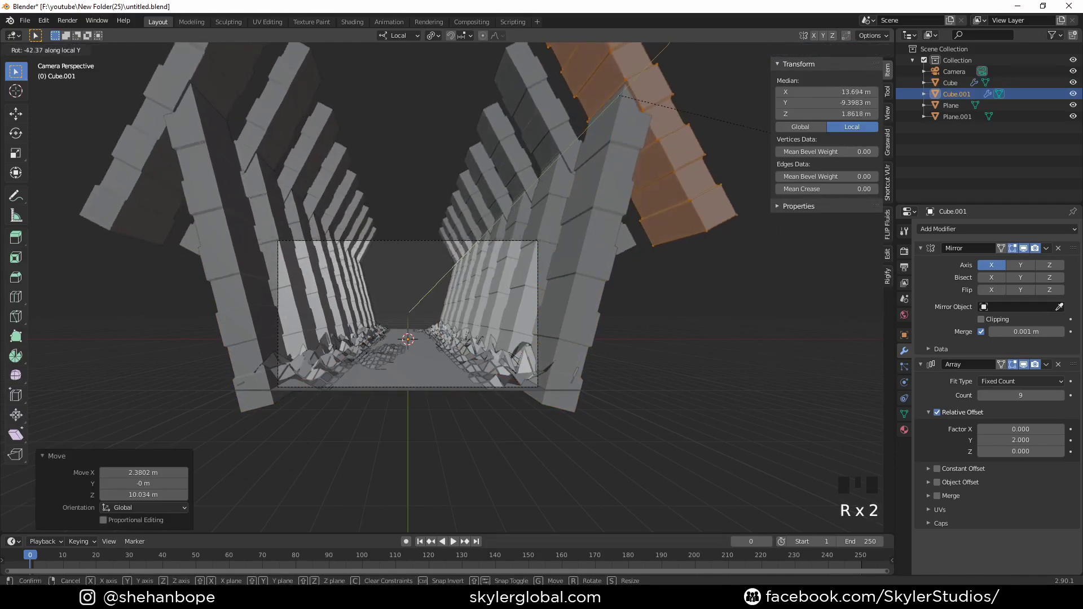
key(g)
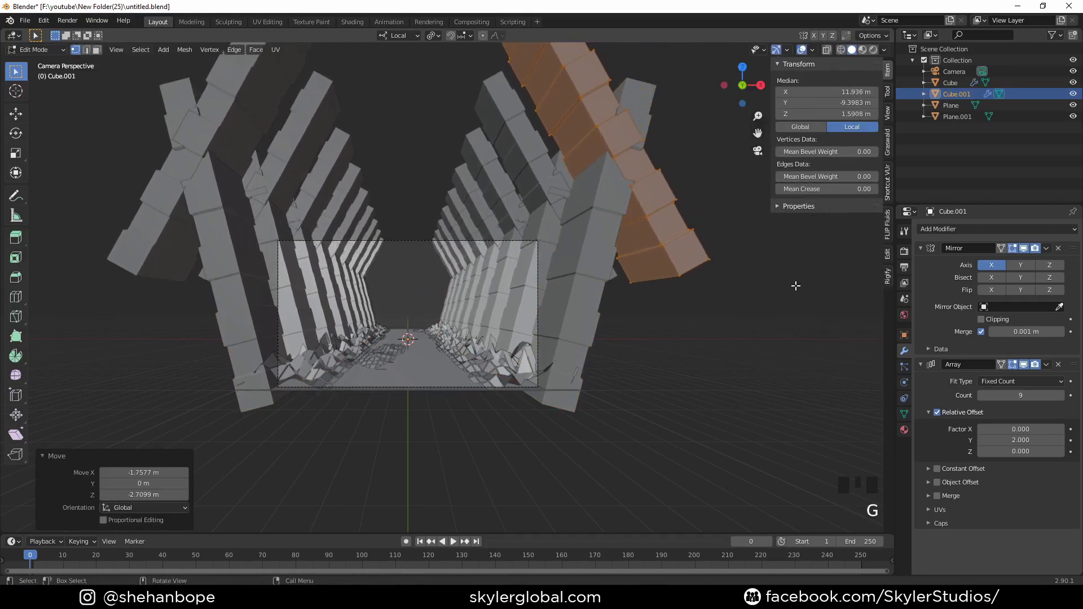
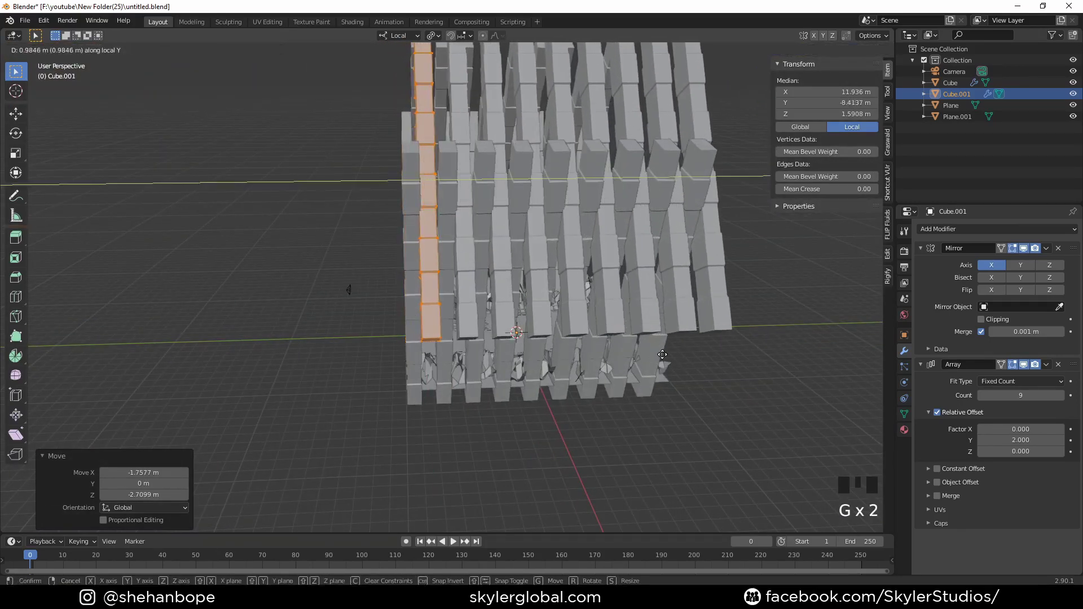
key(KP_0)
scroll(up, 3)
key(s)
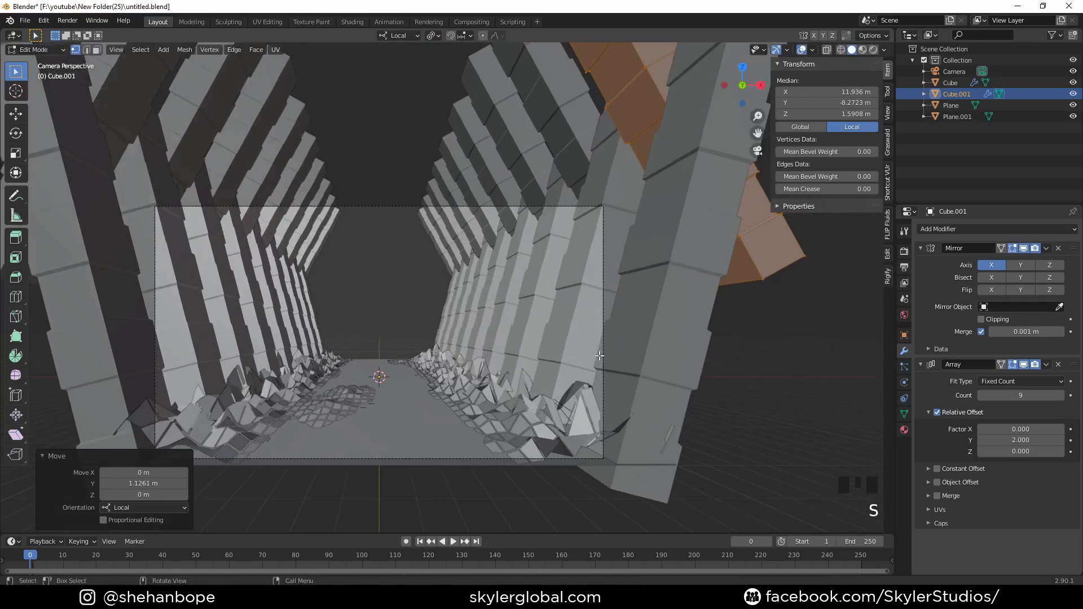
key(g)
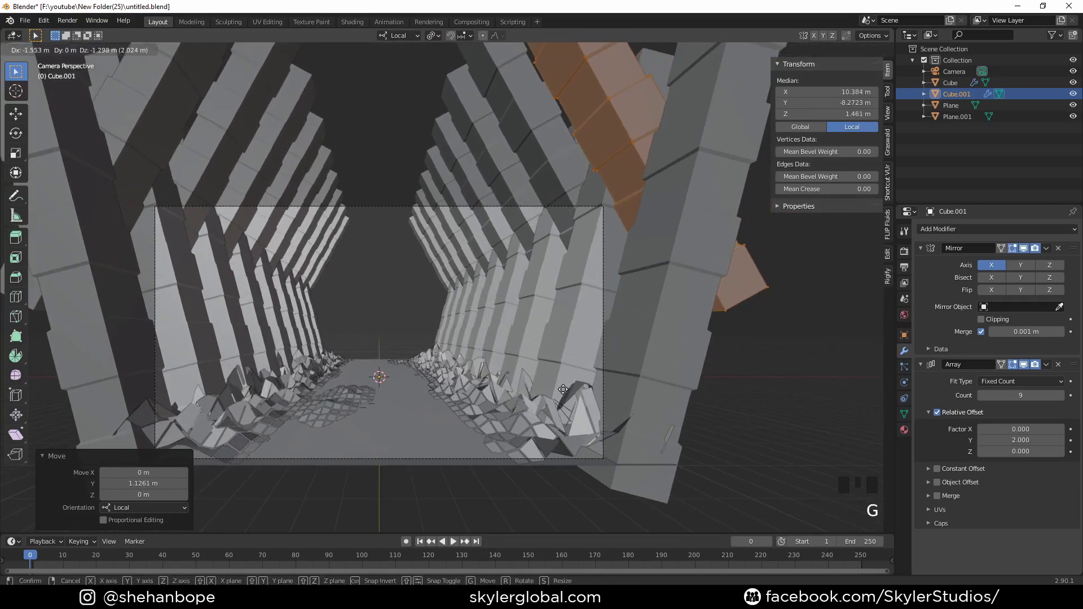
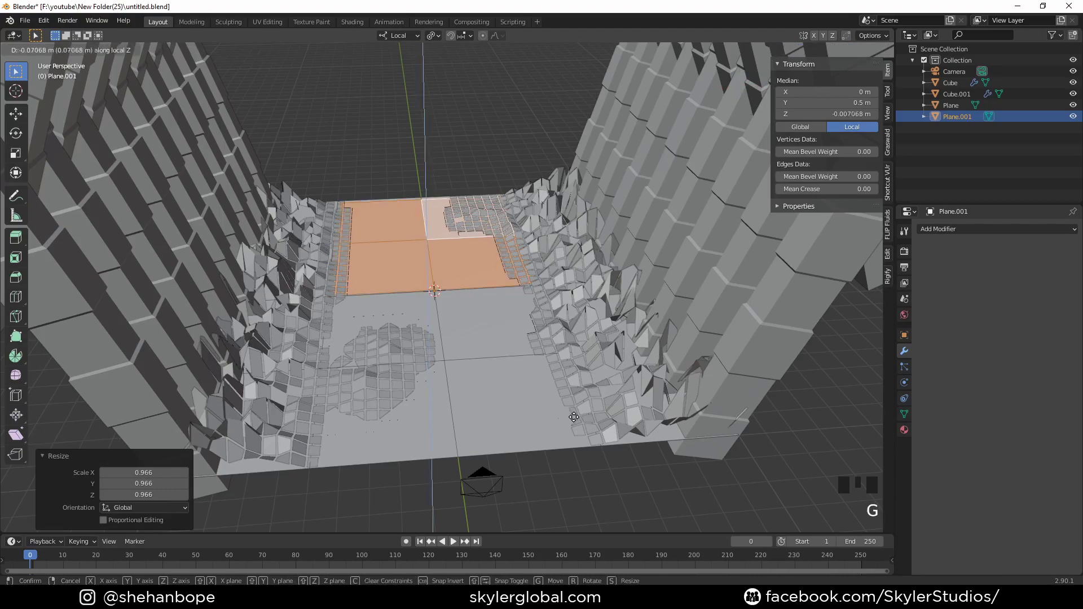
key(Tab)
Step: Orbit to view the whole scene and select the terrain and pillar objects in the outliner
drag(542, 442, 425, 402)
scroll(up, 3)
middle_click(400, 406)
scroll(down, 3)
drag(436, 353, 472, 431)
drag(422, 434, 954, 86)
click(955, 85)
click(960, 121)
Step: Move the selected objects into a new collection named Blocks, then deselect everything
key(m)
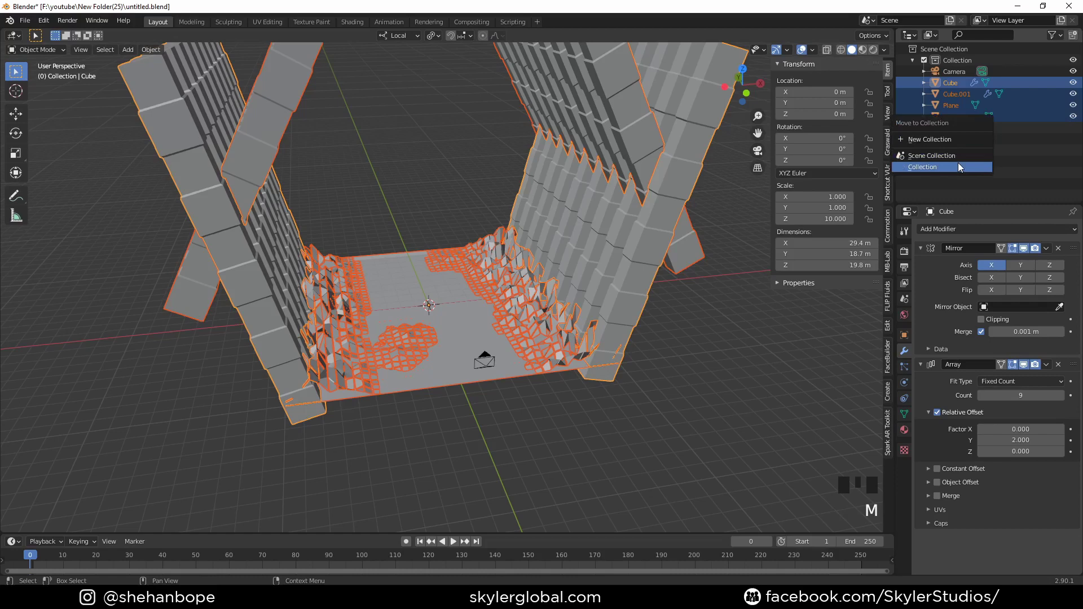
key(m)
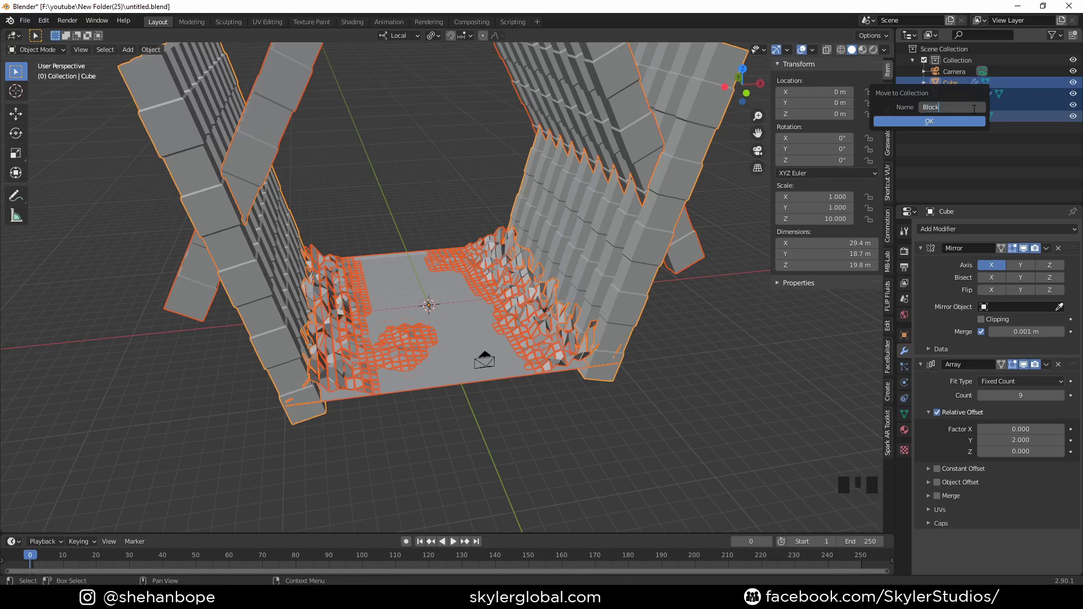
click(918, 89)
click(971, 88)
scroll(down, 3)
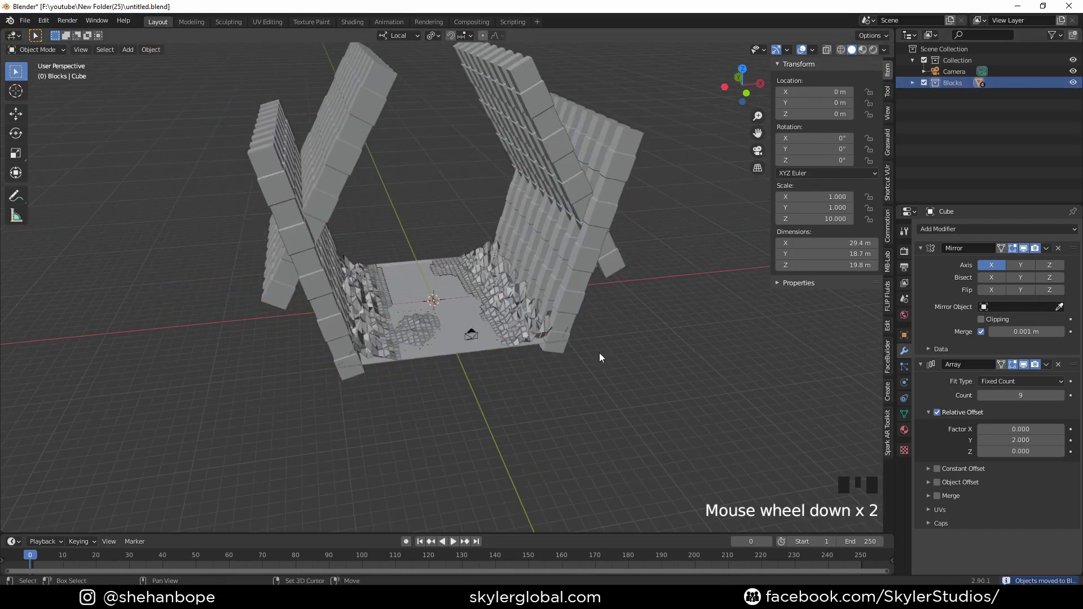
key(ctrl+a)
key(shift+a)
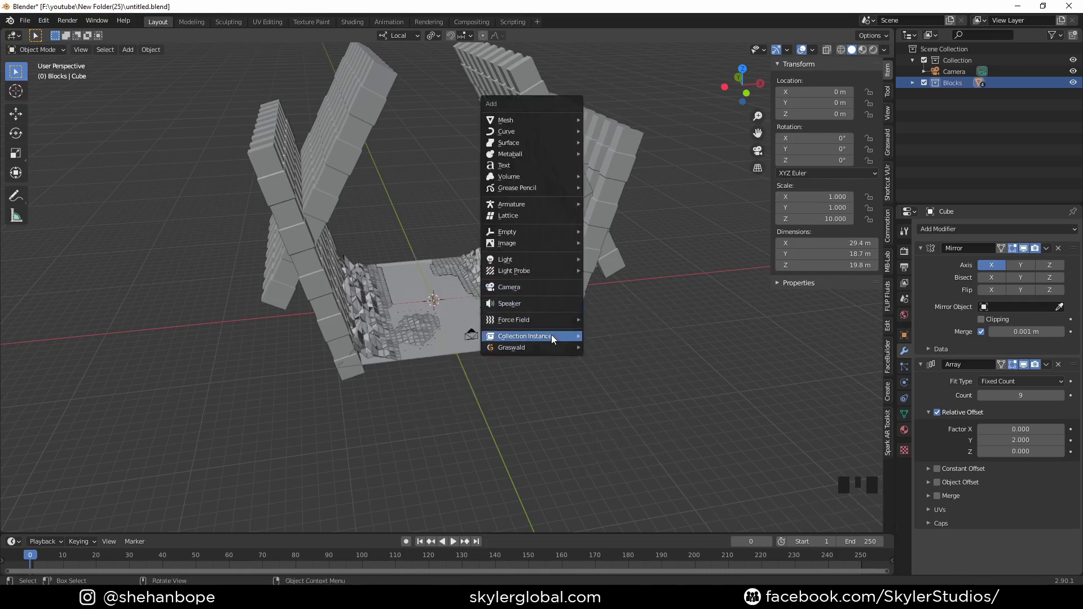
Step: Add a Blocks collection instance and place it 20 m further along Y from top view
drag(593, 317, 575, 320)
key(g)
scroll(down, 3)
drag(640, 272, 600, 293)
key(g)
key(KP_7)
key(g)
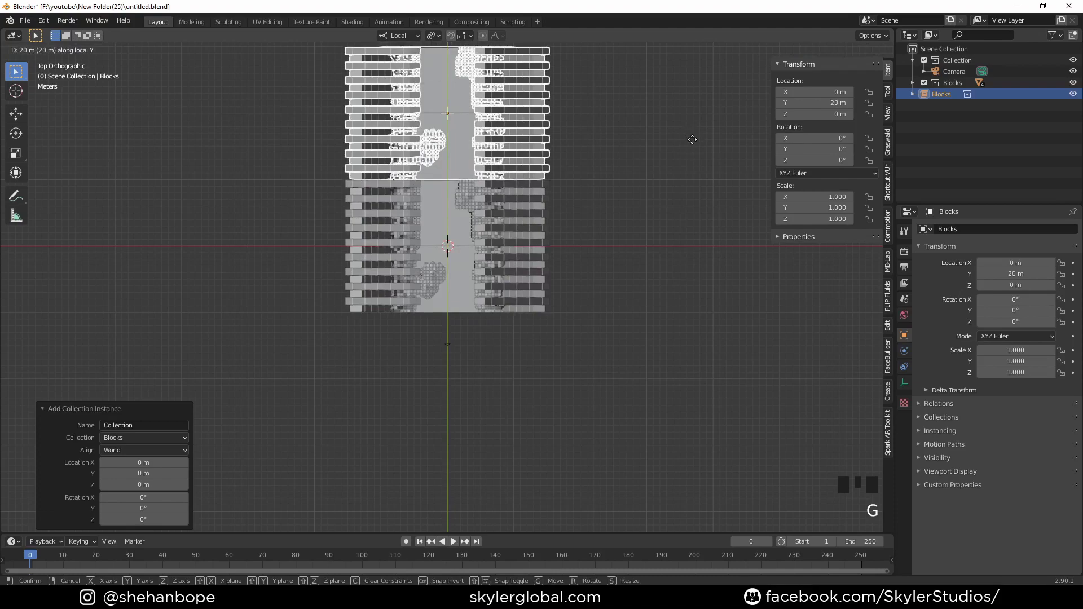
Step: Inspect the joined sections and select the new corridor section for duplication
drag(634, 229, 303, 225)
scroll(up, 3)
middle_click(321, 318)
drag(615, 210, 539, 148)
scroll(down, 3)
click(691, 389)
drag(586, 379, 517, 439)
click(517, 438)
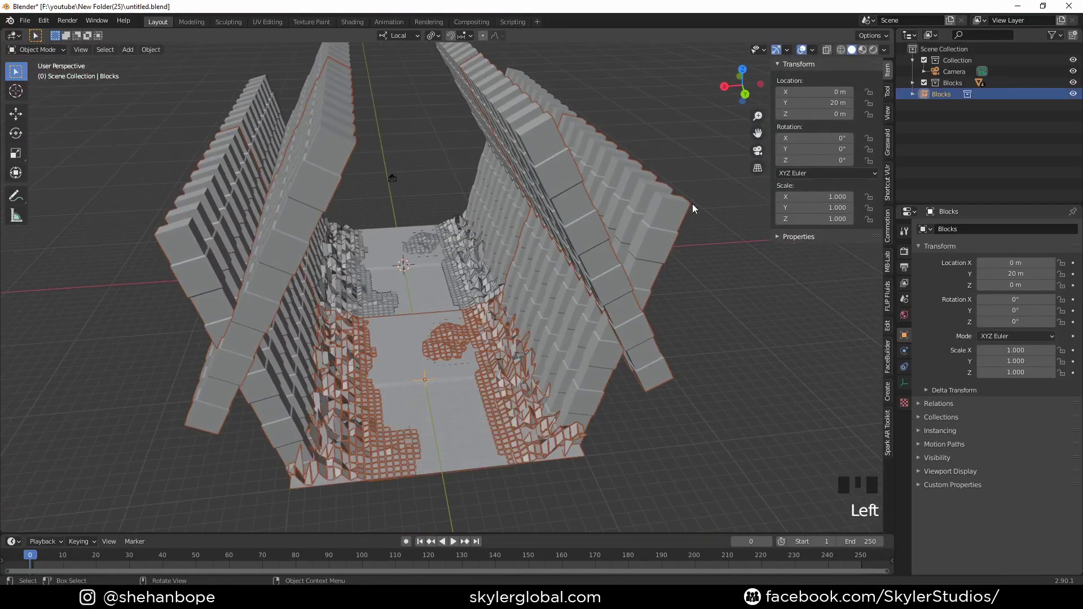
Step: Duplicate the section twice with Shift+D, placing each copy at the corridor's end along Y
drag(749, 222, 596, 295)
scroll(down, 3)
middle_click(598, 295)
key(shift+d)
key(g)
drag(493, 320, 521, 312)
click(521, 312)
key(shift+d)
key(g)
scroll(down, 3)
middle_click(417, 347)
Step: Duplicate the selected sections twice more, pushing the copies further down the corridor
key(shift+d)
key(g)
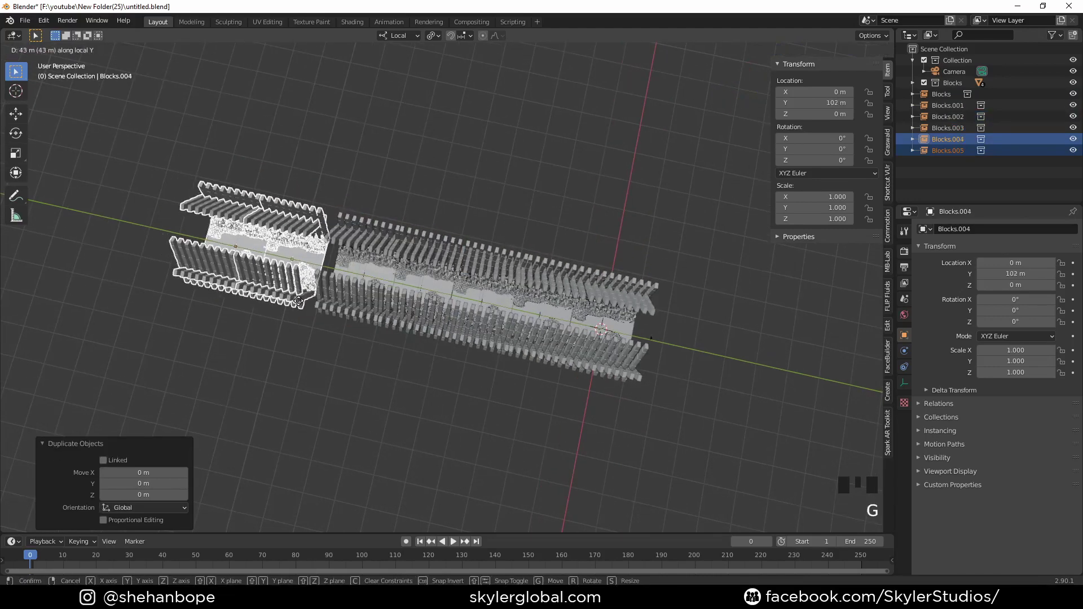
middle_click(498, 350)
key(shift+d)
key(g)
drag(281, 313, 359, 292)
drag(359, 293, 369, 295)
Step: Select the three newest sections and duplicate them 116 m down the corridor
click(433, 303)
click(478, 298)
click(533, 294)
key(shift+d)
key(g)
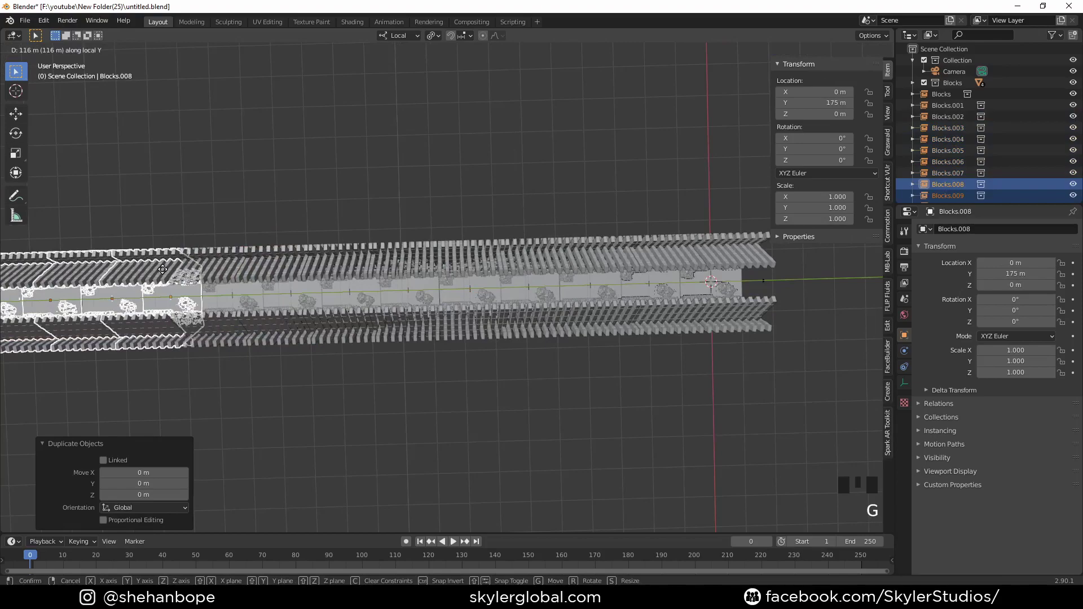
drag(237, 253, 552, 336)
click(552, 336)
Step: Check the long corridor through the camera and save the file
scroll(down, 3)
drag(639, 372, 461, 291)
scroll(up, 3)
drag(448, 304, 453, 316)
key(KP_0)
scroll(up, 3)
scroll(down, 3)
key(ctrl+s)
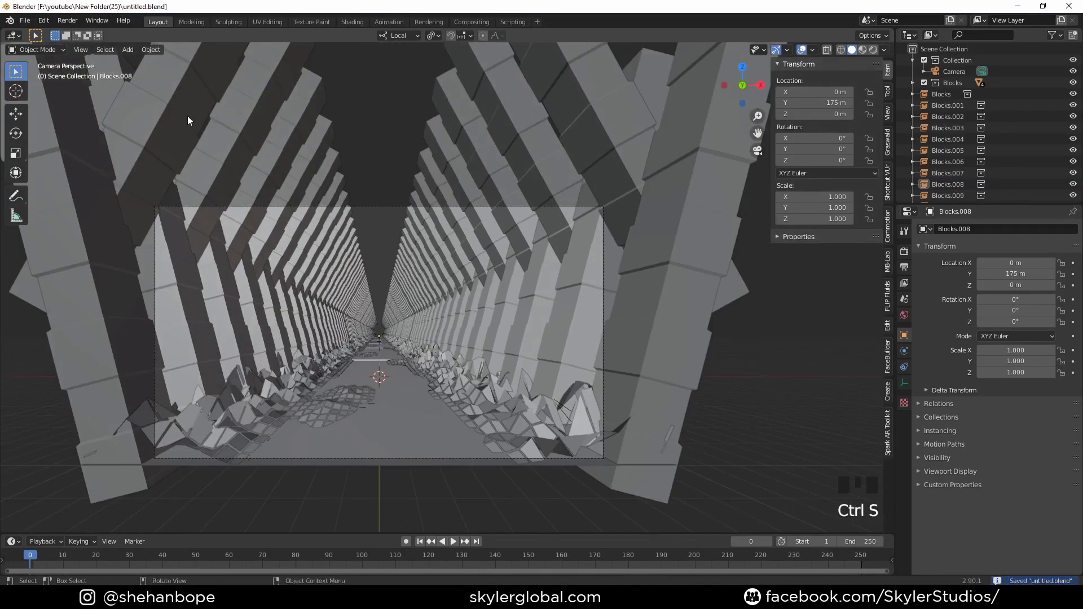
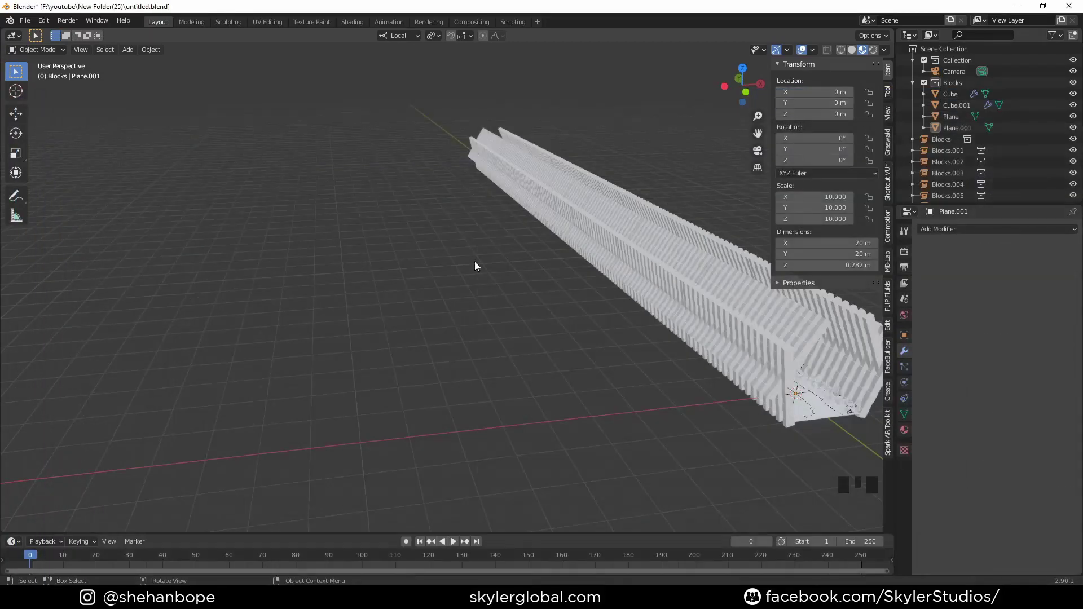
Step: Move the nebula plane out of the Blocks collection into Collection and select it
drag(631, 332, 418, 332)
scroll(up, 3)
drag(326, 238, 264, 304)
scroll(down, 3)
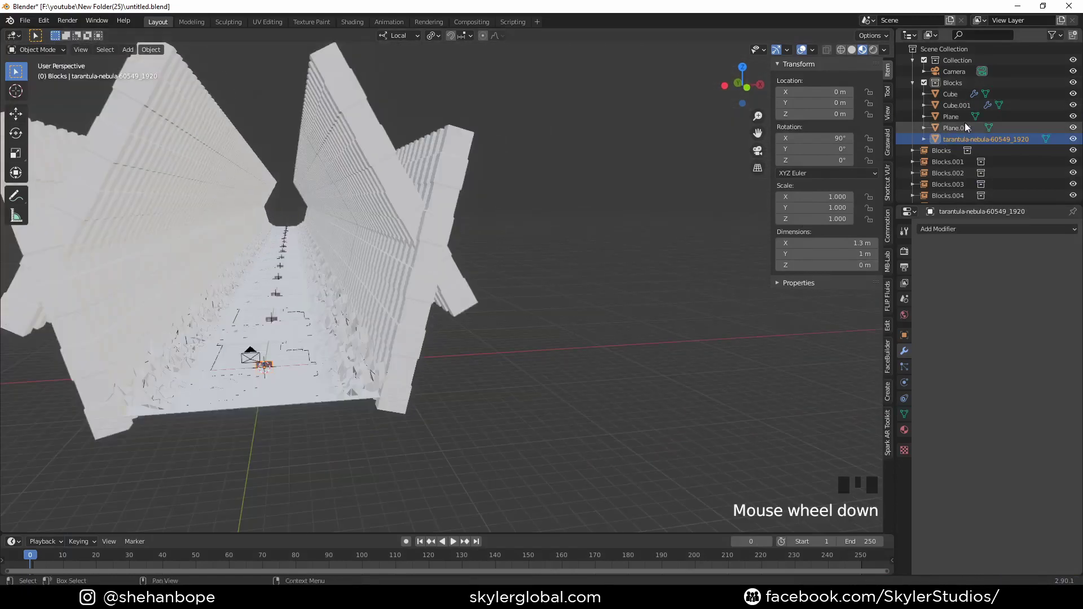
click(955, 143)
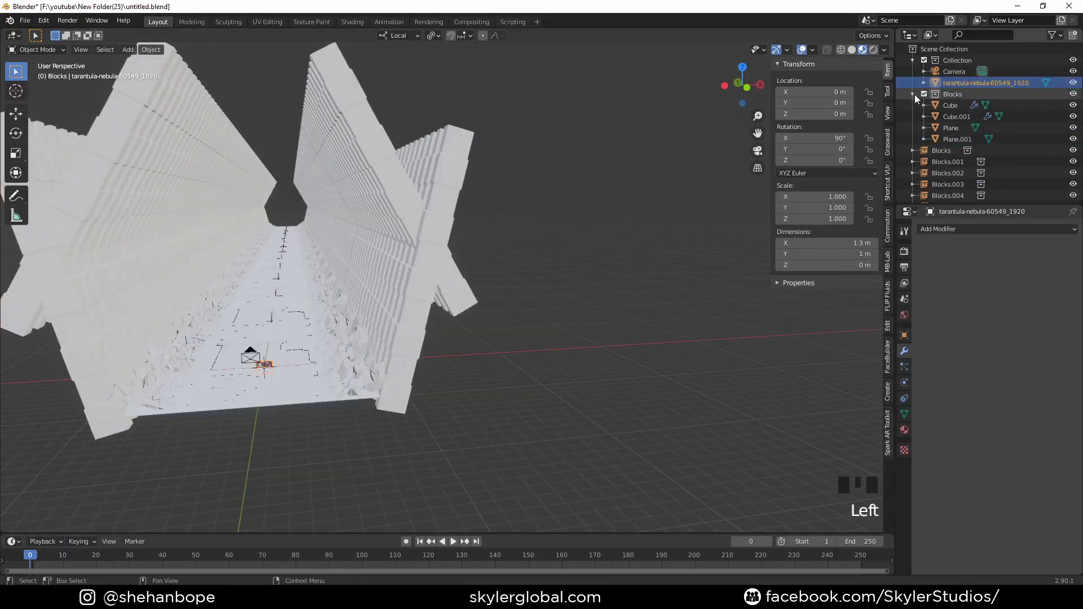
click(916, 99)
click(952, 87)
Step: Enlarge the nebula plane and slide it along Y to the corridor's far end from top view
key(s)
key(KP_7)
scroll(down, 3)
key(g)
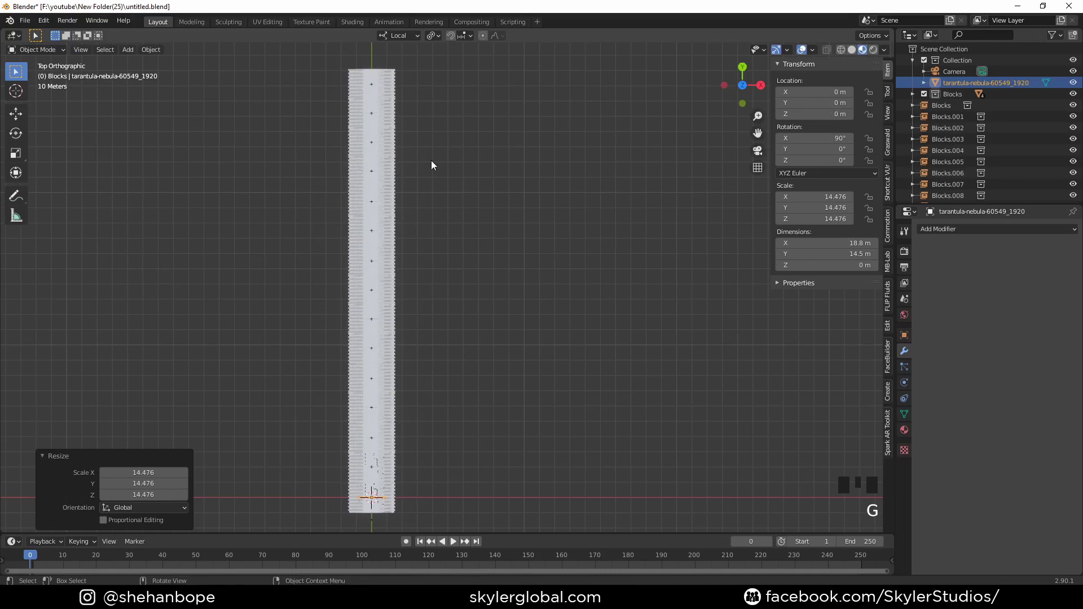
drag(395, 38, 545, 362)
key(g)
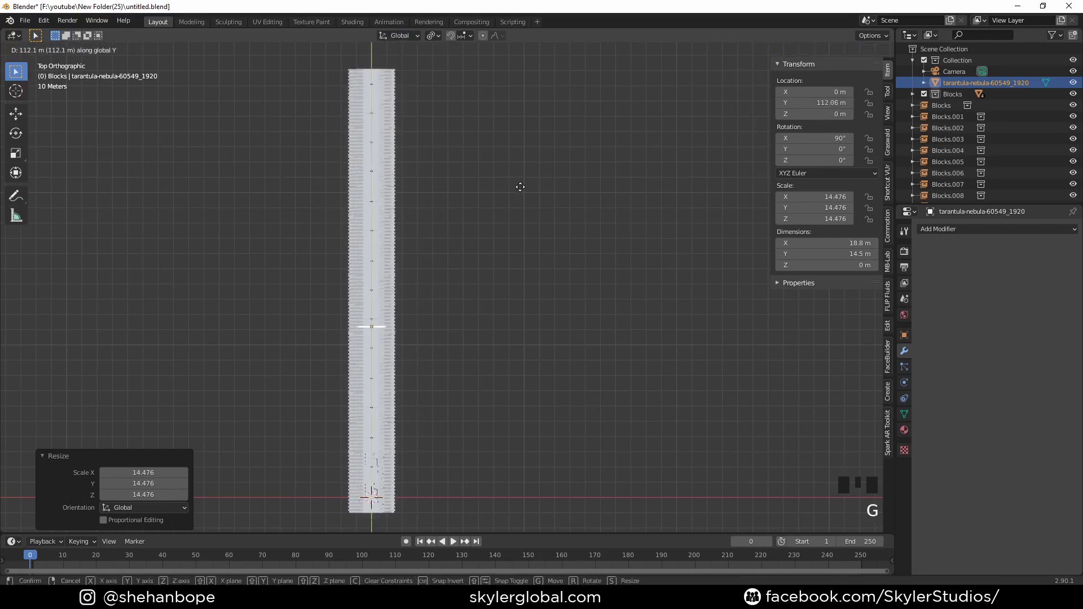
key(KP_0)
key(s)
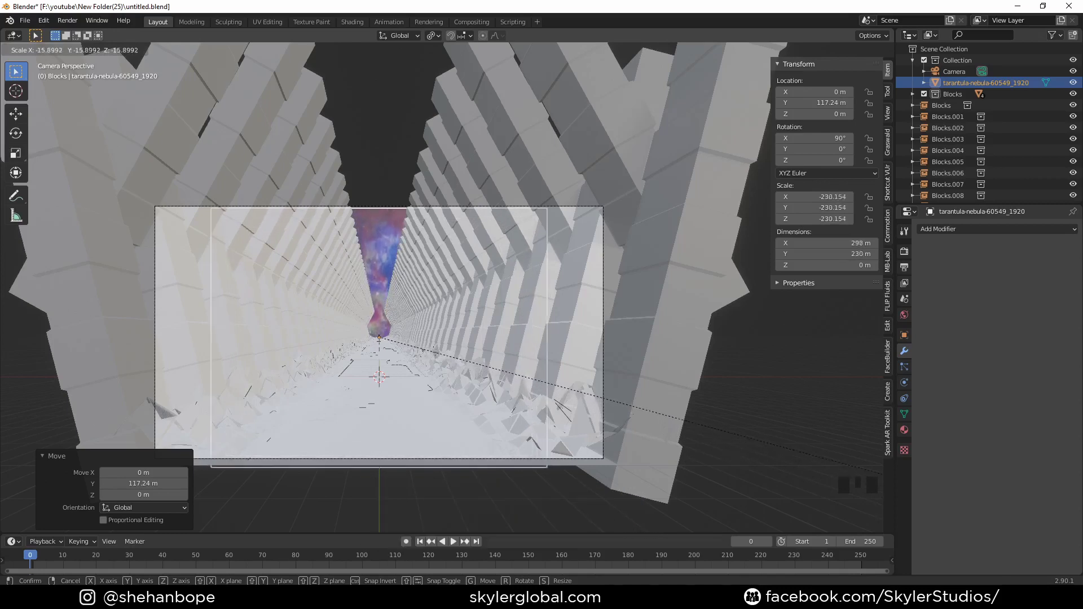
Step: In camera view, pull the plane toward the camera along Y and shrink it to fit the opening
key(g)
key(z)
right_click(461, 443)
key(g)
key(g)
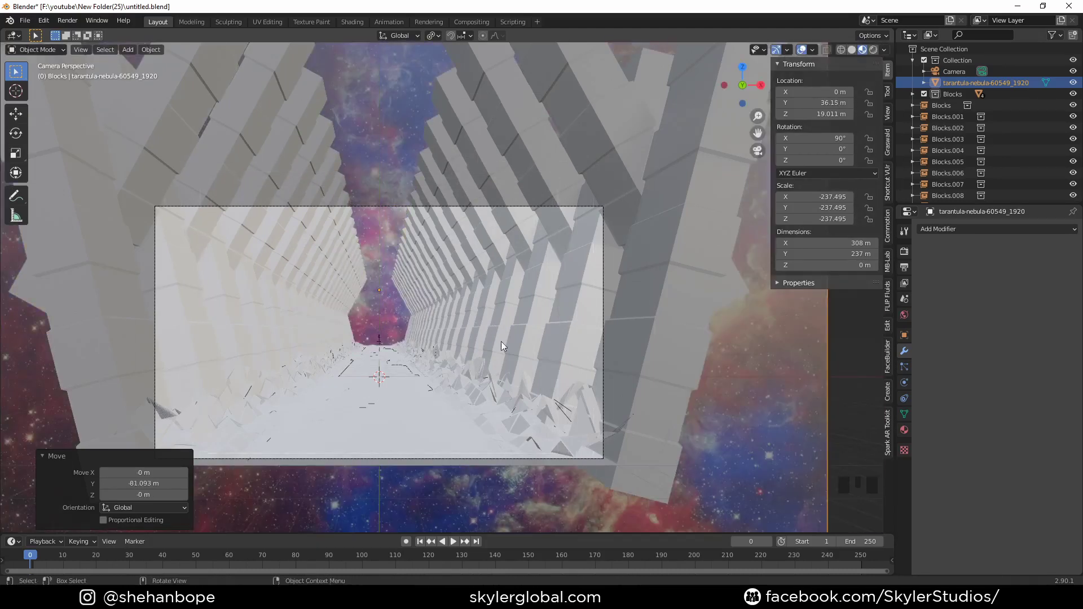
key(s)
key(g)
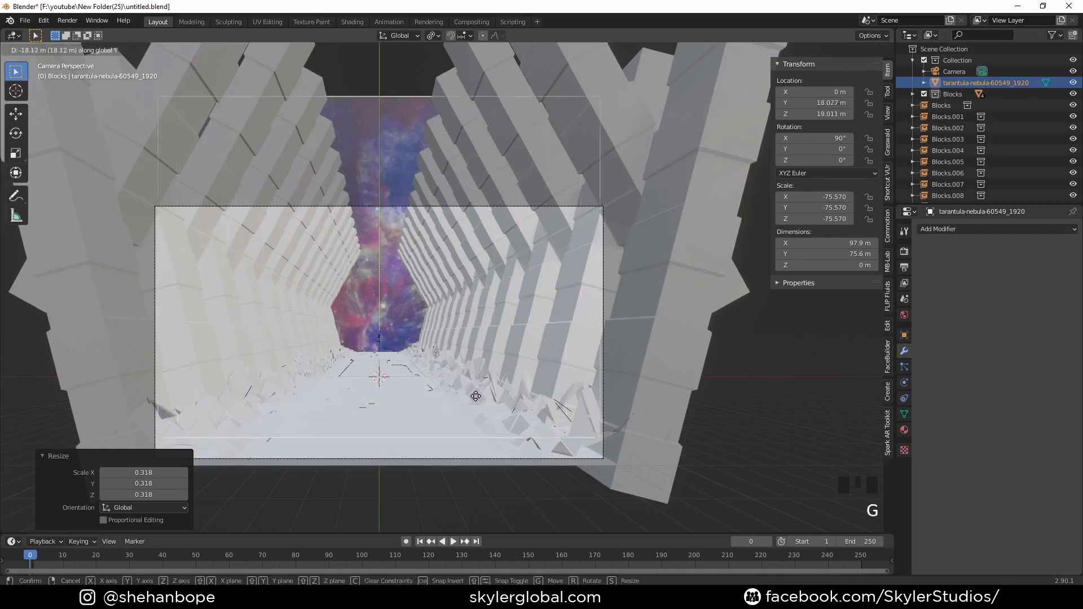
key(s)
key(g)
key(s)
key(s)
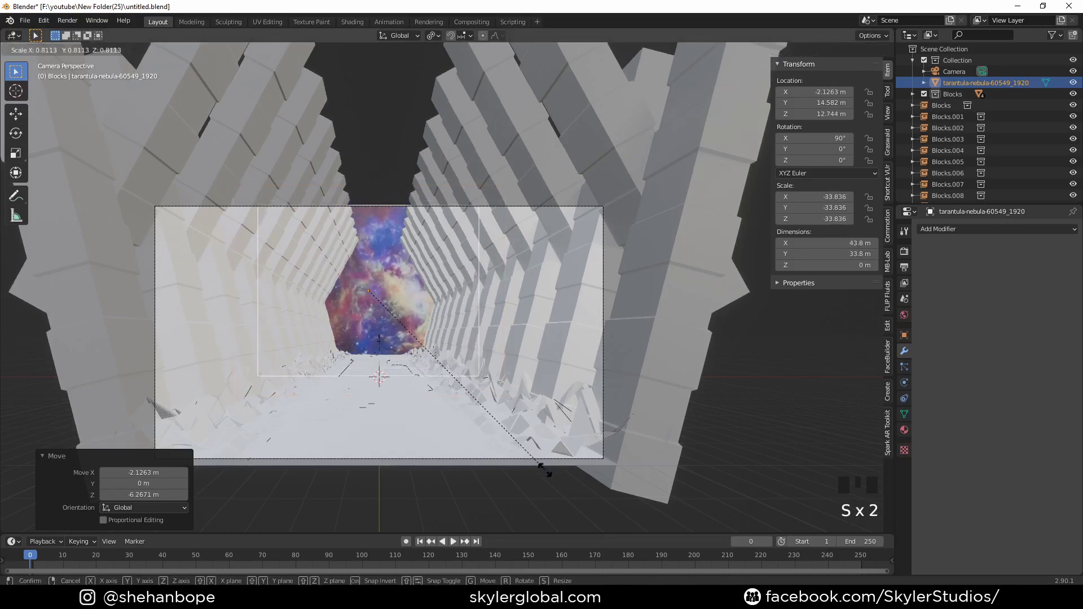
Step: Nudge the plane sideways and vertically until it sits centred in the corridor opening
key(g)
key(s)
key(s)
key(g)
key(g)
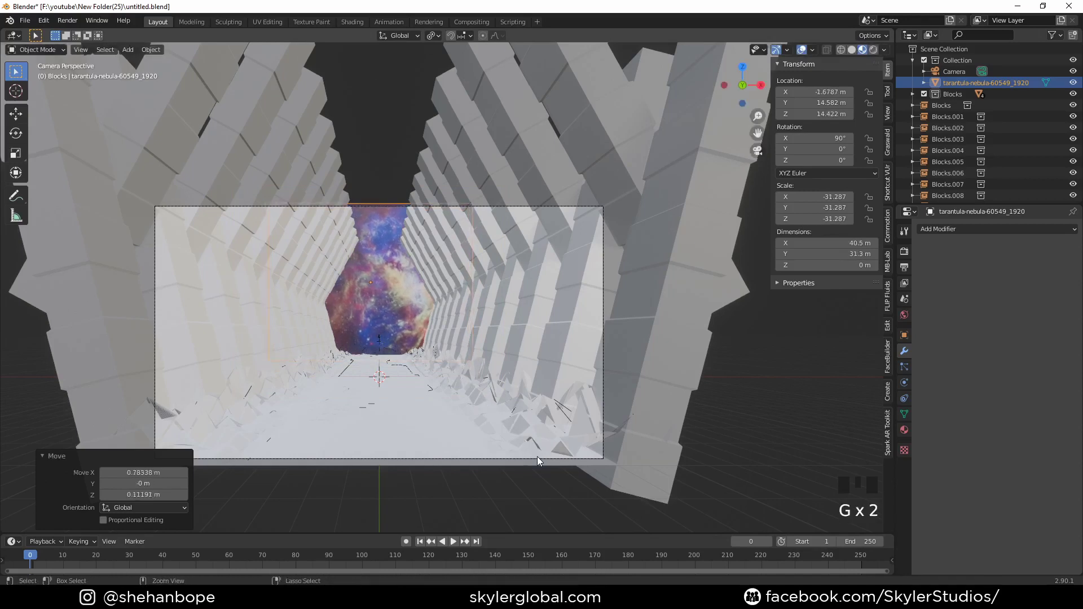
key(ctrl+s)
Step: Set the World background colour to black
click(930, 354)
click(1020, 306)
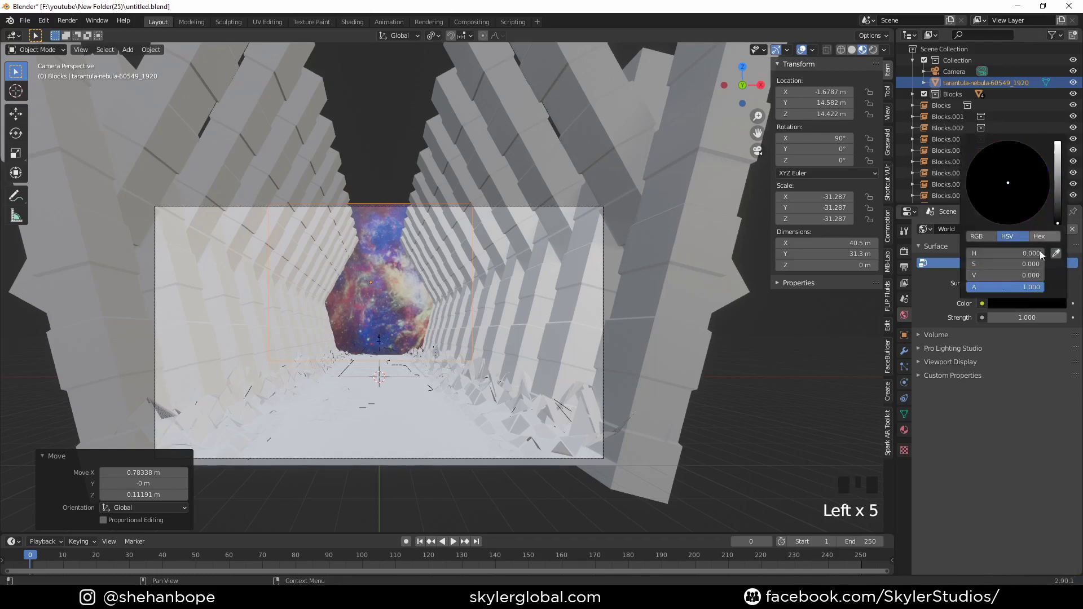
click(809, 446)
click(876, 55)
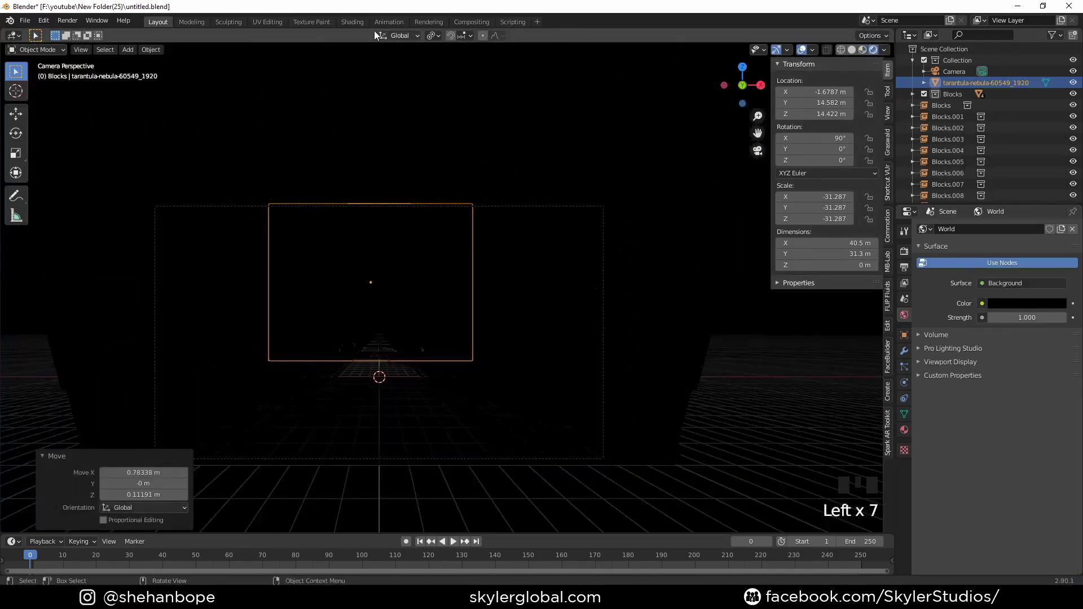
click(354, 26)
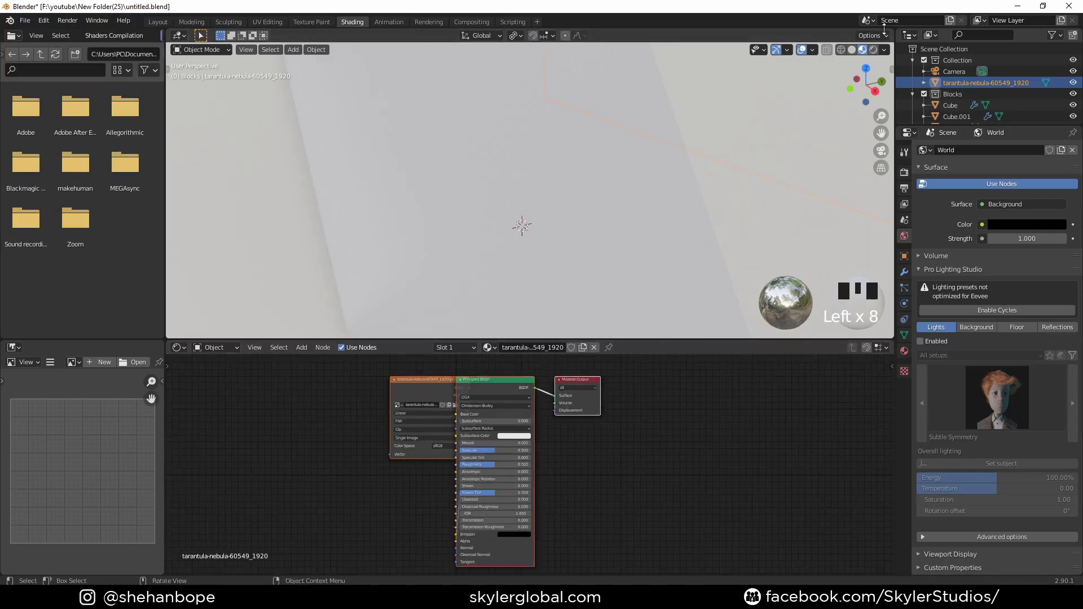
Step: Switch the render engine to Cycles and check the camera view
click(877, 54)
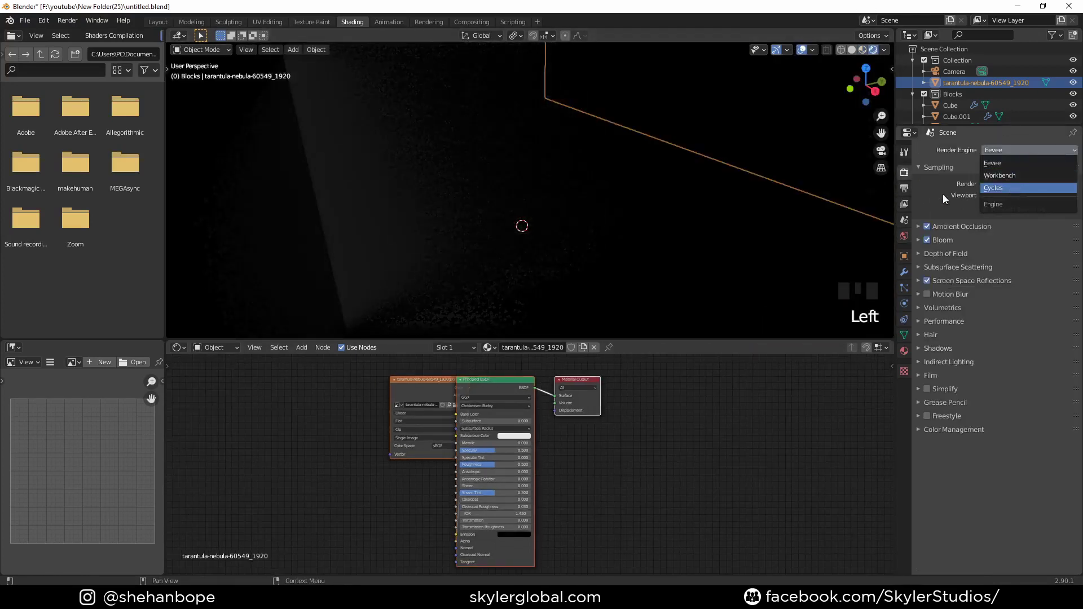
drag(696, 183, 682, 184)
key(KP_0)
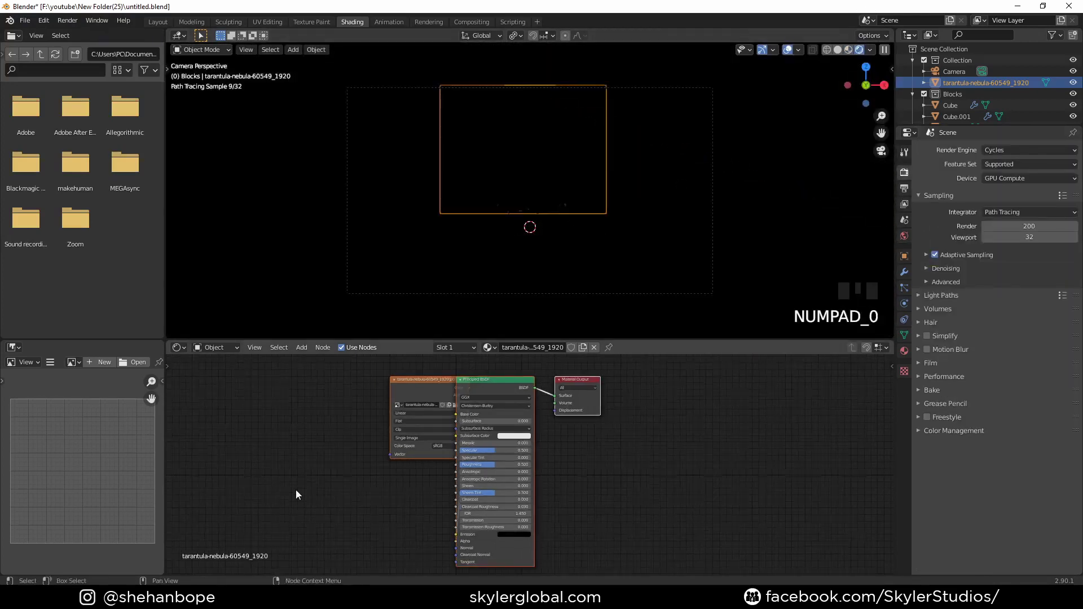
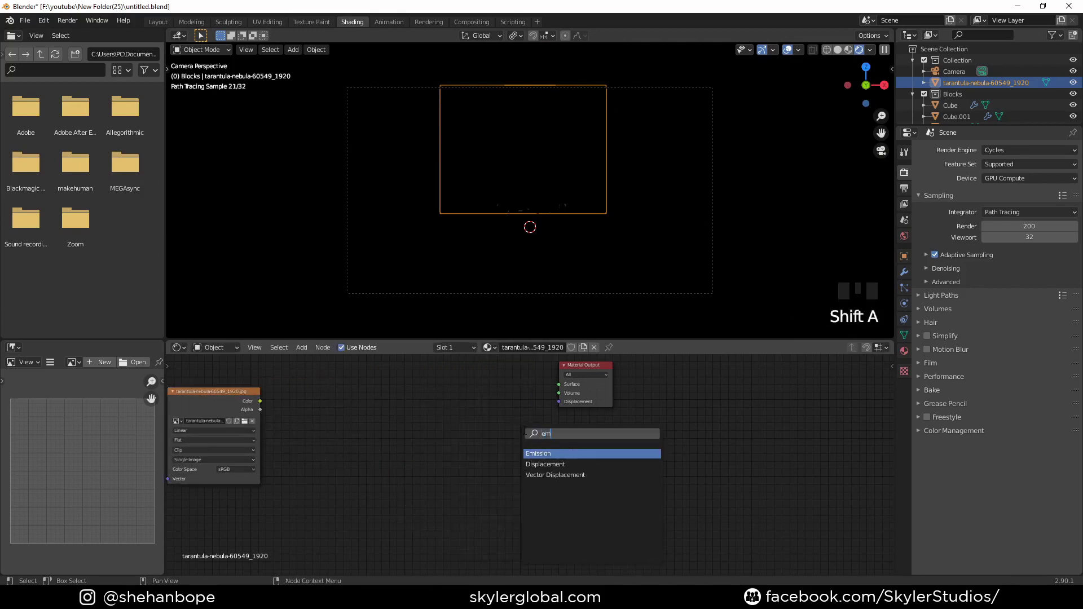
Step: Replace the shader with an Emission node fed by the Image Texture colour
click(336, 434)
click(541, 418)
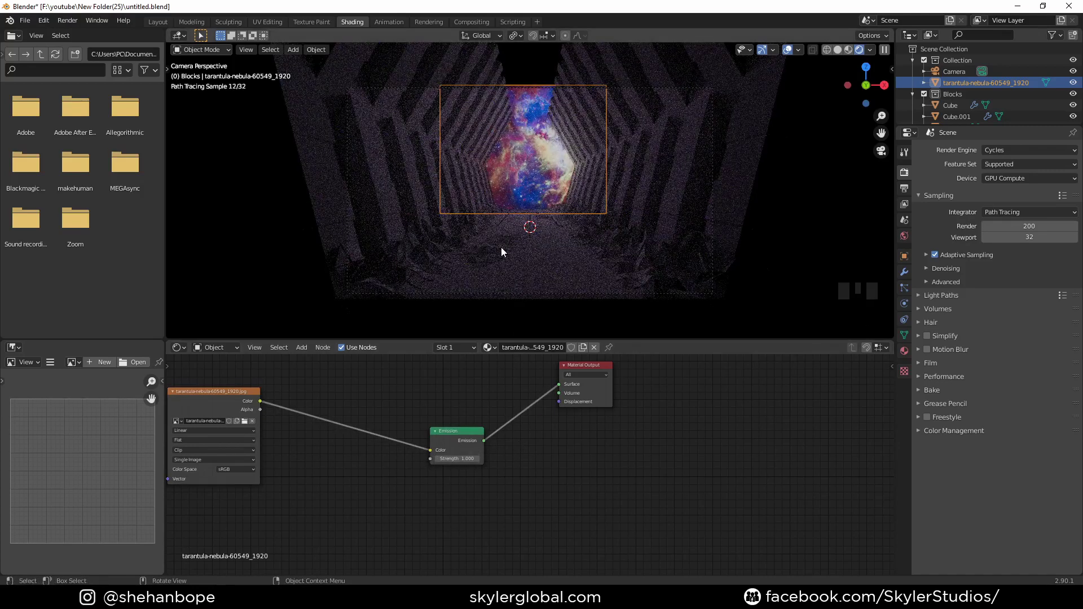
click(450, 262)
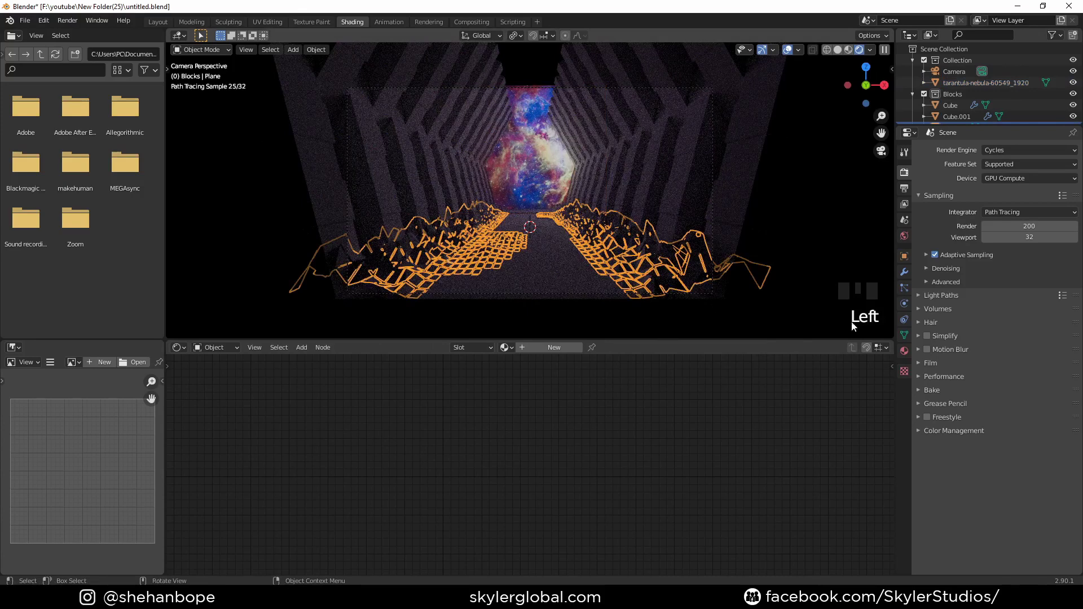
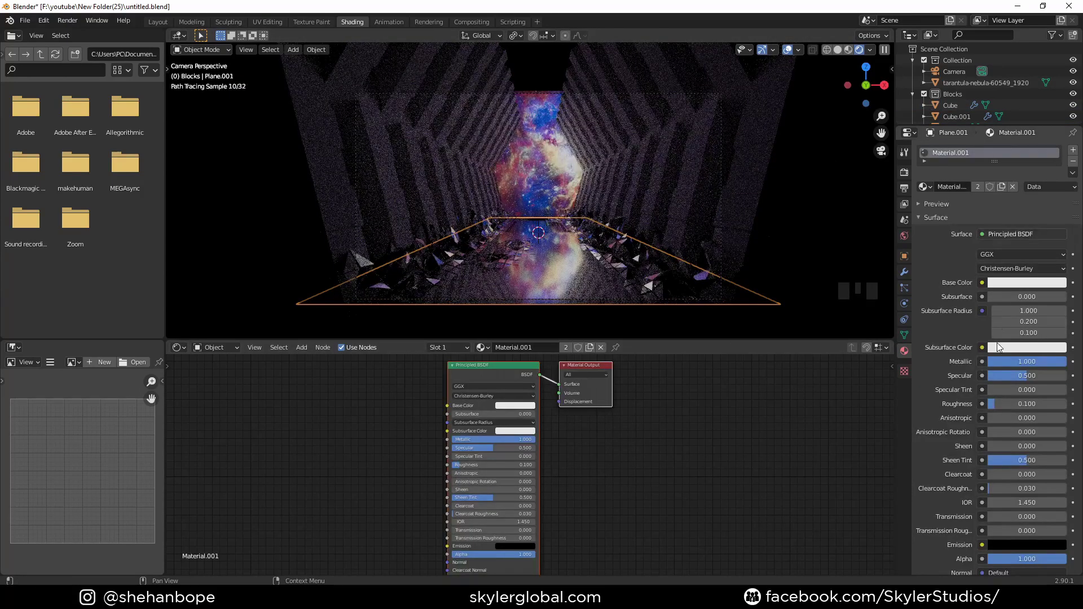
Step: Rename the new metallic material to floor
drag(982, 192, 958, 192)
key(o)
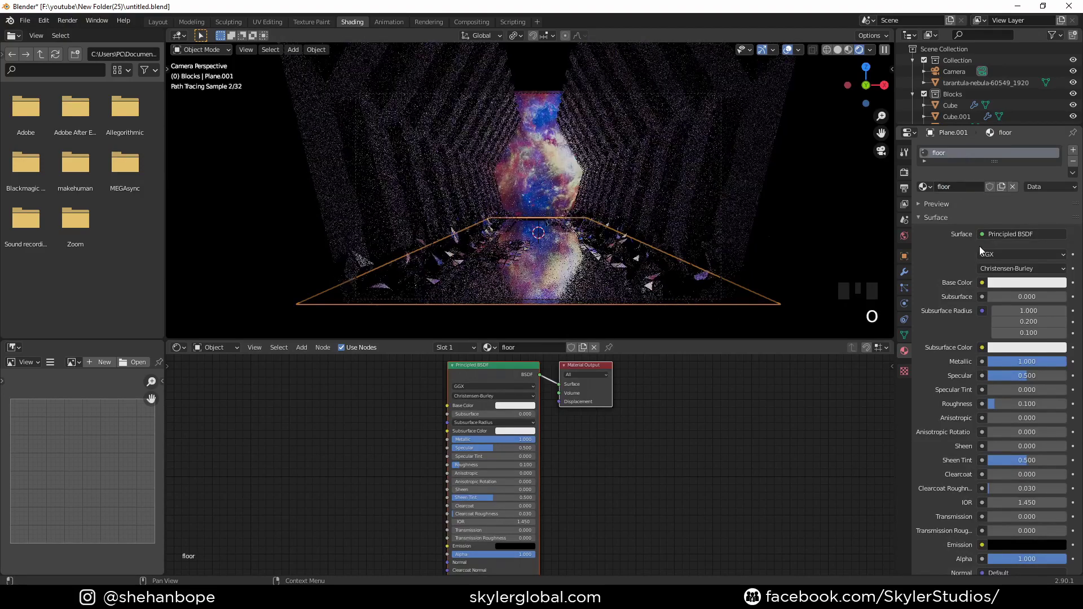
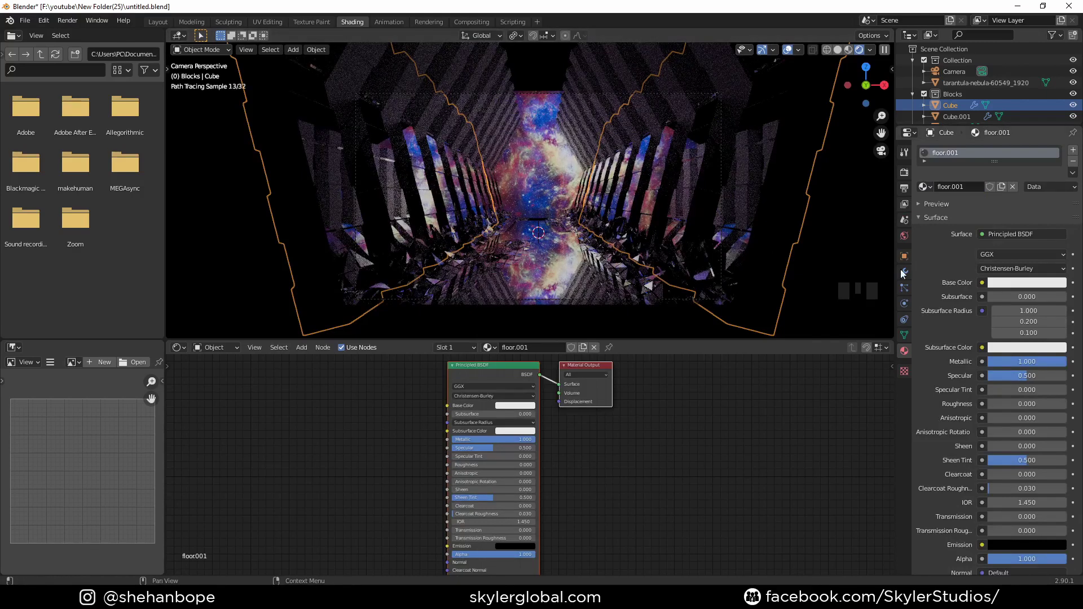
Step: Review Cube's modifier and material stack, then select the second column Cube.001
click(905, 273)
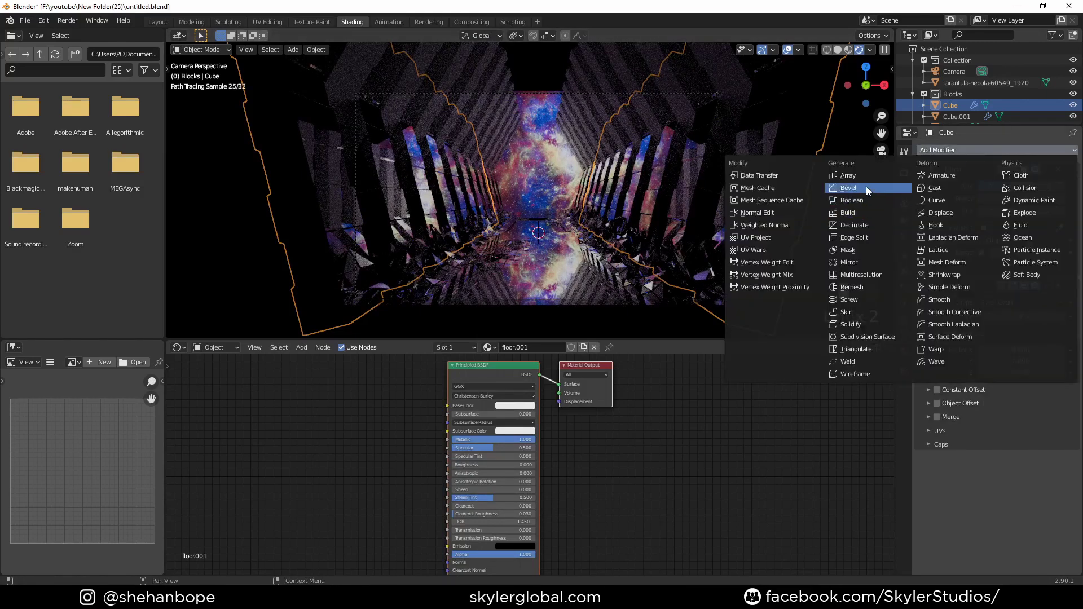
drag(869, 190, 993, 372)
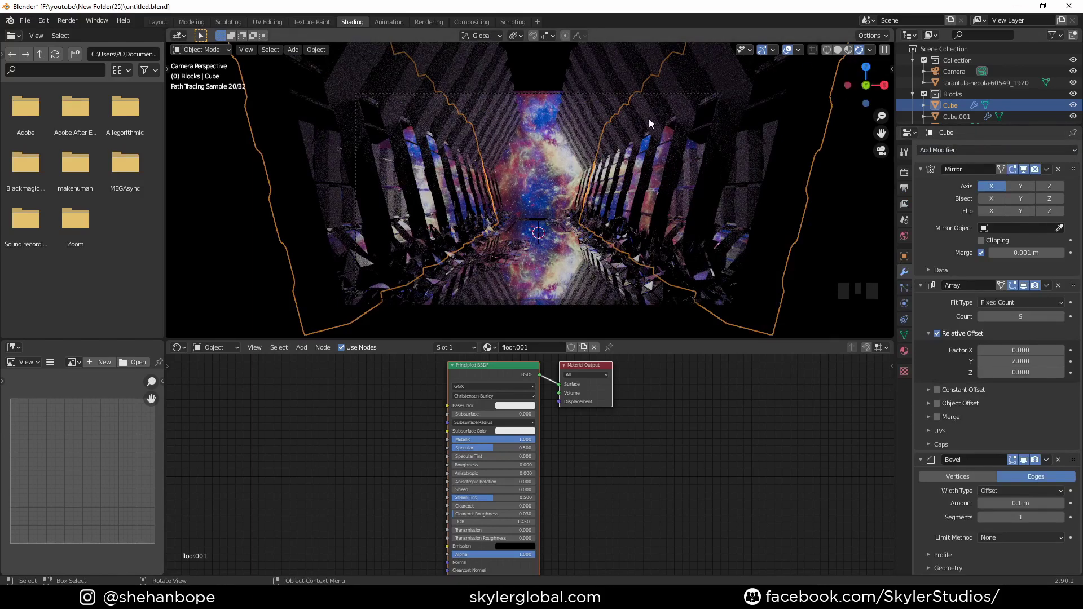
click(649, 107)
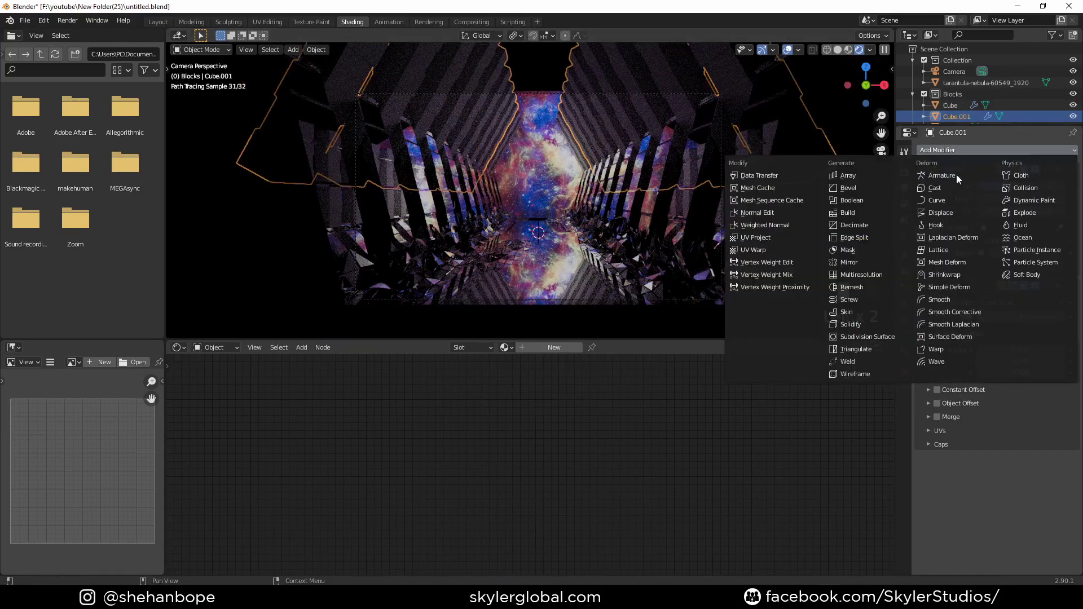